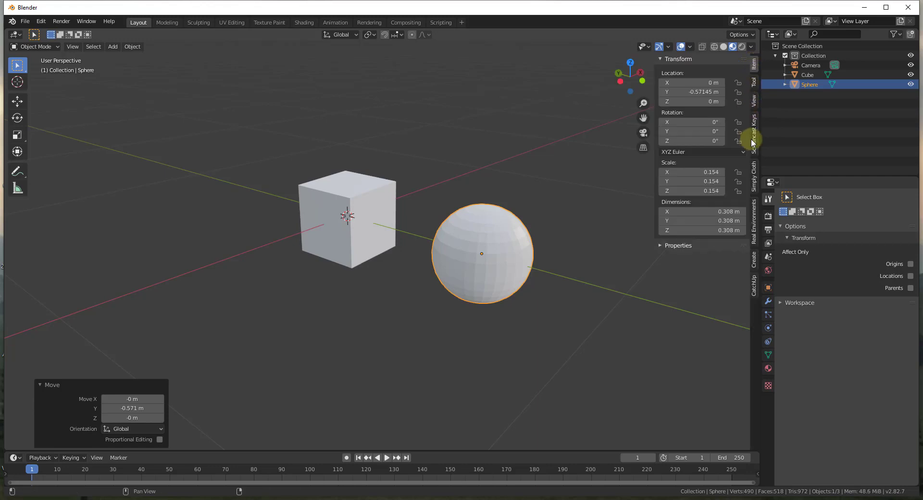
Step: Hide the N sidebar and enter Edit Mode on the selected sphere
{"action": "left_click", "coordinate": [593, 309]}
{"action": "middle_click", "coordinate": [575, 302]}
{"action": "left_click", "coordinate": [491, 266]}
{"action": "middle_click", "coordinate": [520, 256]}
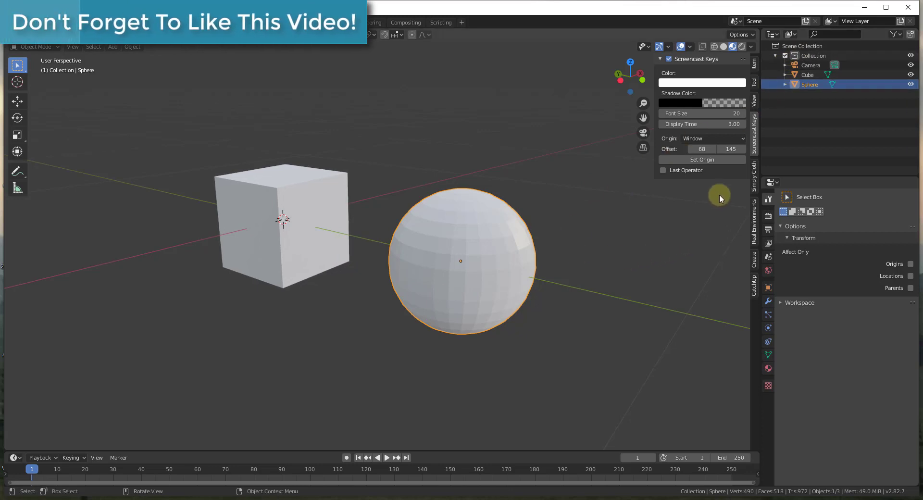
{"action": "key", "text": "n"}
{"action": "left_click", "coordinate": [449, 249]}
{"action": "key", "text": "Tab"}
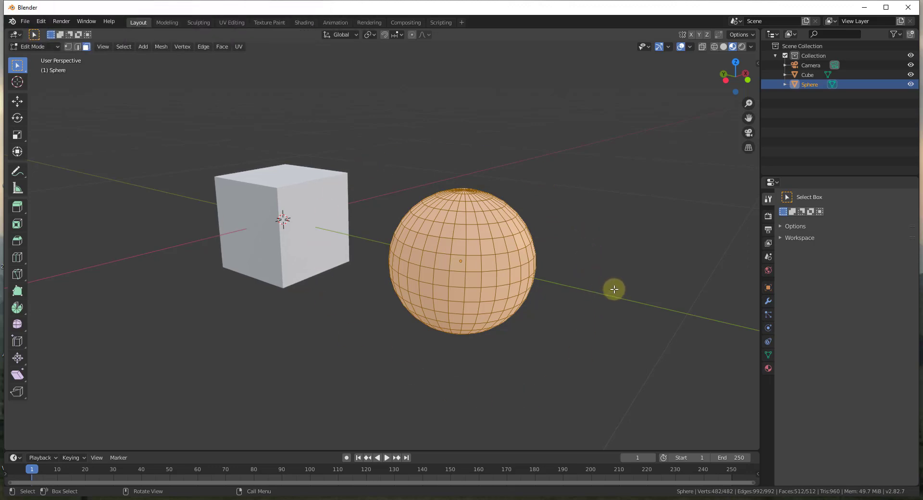
{"action": "scroll", "scroll_direction": "up", "scroll_amount": 3}
{"action": "scroll", "scroll_direction": "down", "scroll_amount": 3}
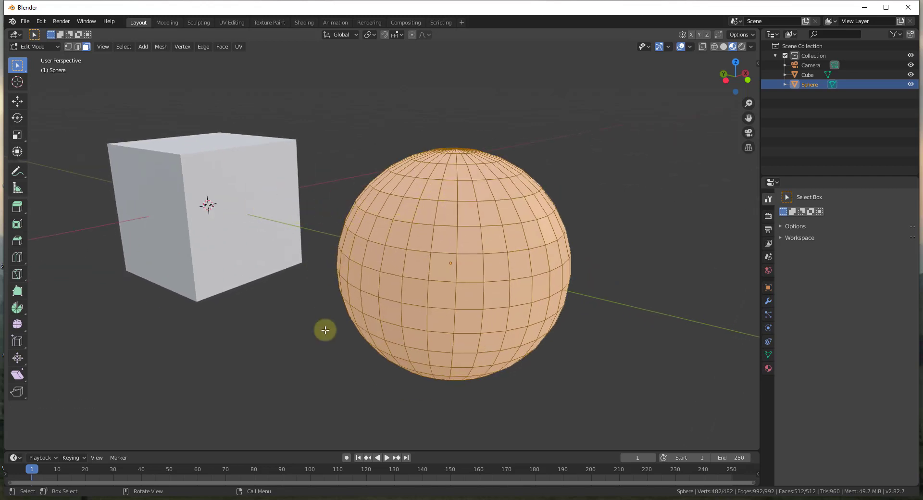
{"action": "left_click", "coordinate": [635, 213]}
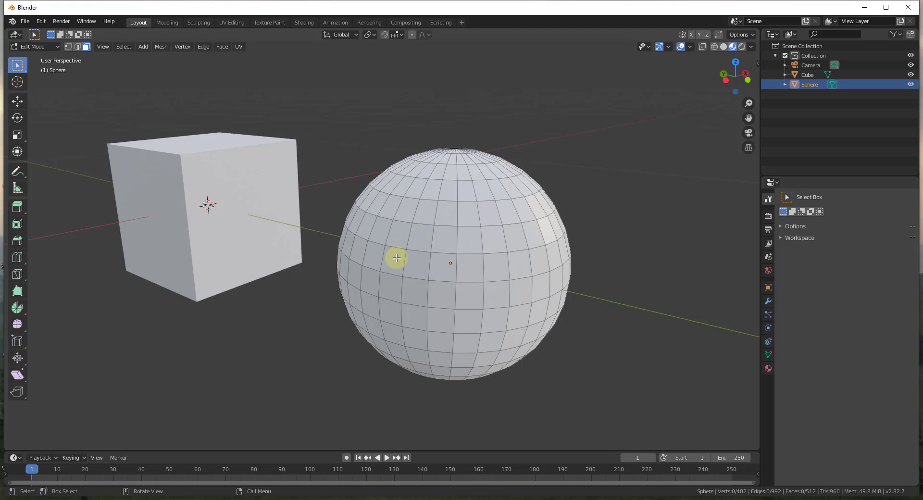
{"action": "left_click", "coordinate": [418, 268]}
{"action": "left_click", "coordinate": [418, 239]}
{"action": "left_click", "coordinate": [434, 200]}
{"action": "left_click", "coordinate": [440, 183]}
{"action": "left_click", "coordinate": [439, 168]}
{"action": "left_click", "coordinate": [447, 187]}
{"action": "left_click", "coordinate": [449, 170]}
{"action": "left_click", "coordinate": [467, 187]}
{"action": "left_click", "coordinate": [485, 188]}
{"action": "left_click", "coordinate": [476, 171]}
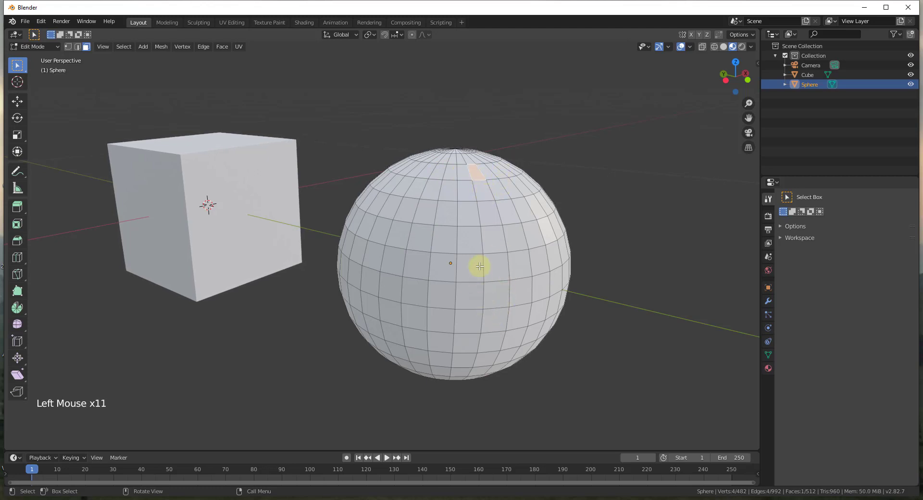
{"action": "left_click", "coordinate": [472, 231]}
{"action": "left_click", "coordinate": [492, 238]}
{"action": "left_click", "coordinate": [493, 262]}
{"action": "double_click", "coordinate": [469, 262]}
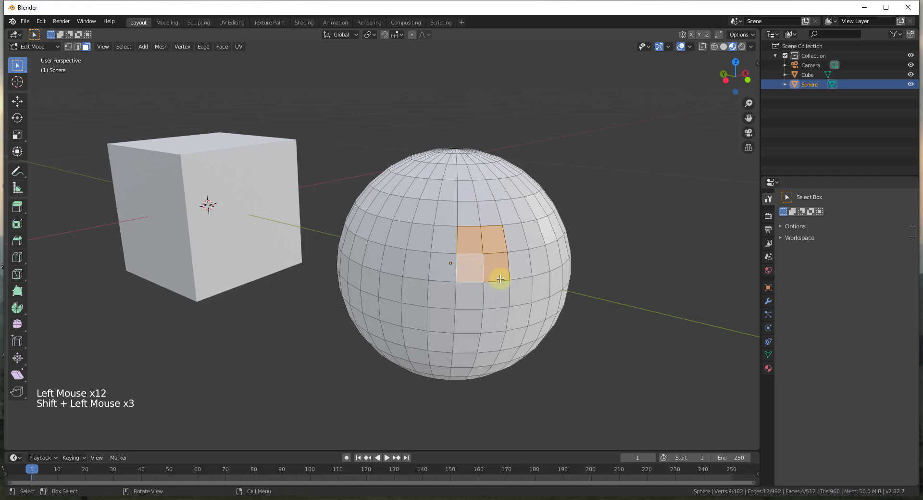
{"action": "key", "text": "s"}
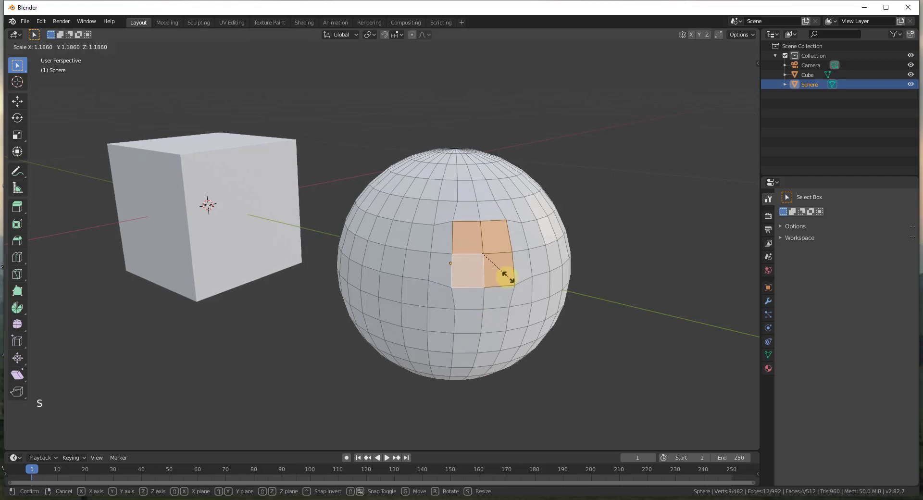
{"action": "key", "text": "g"}
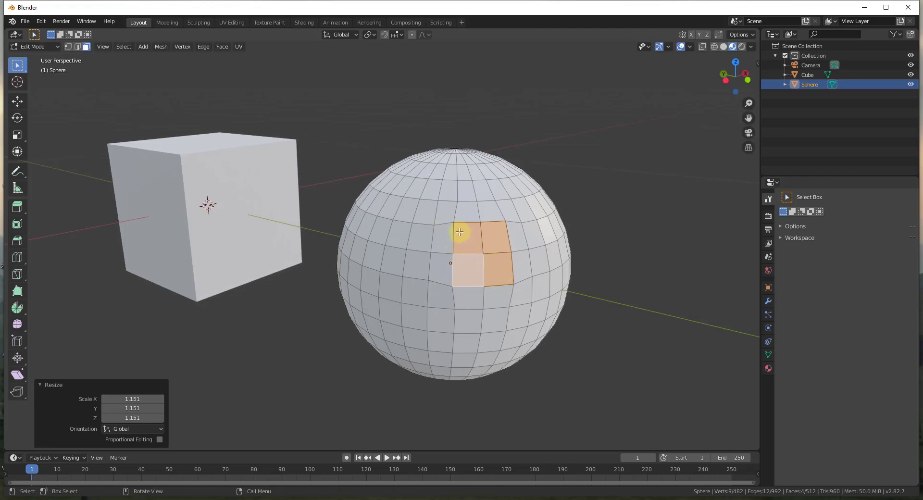
{"action": "key", "text": "ctrl+z"}
{"action": "left_click", "coordinate": [611, 302]}
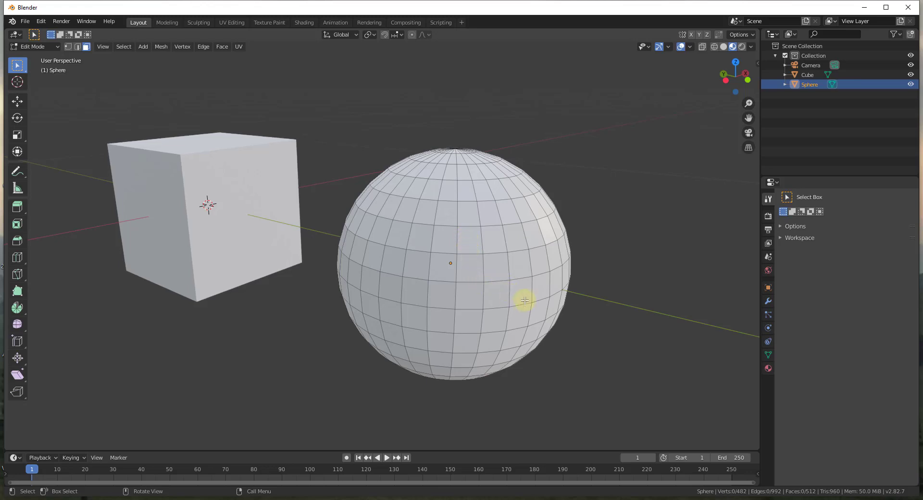
Step: Select a single face on the sphere's upper front
{"action": "middle_click", "coordinate": [500, 260]}
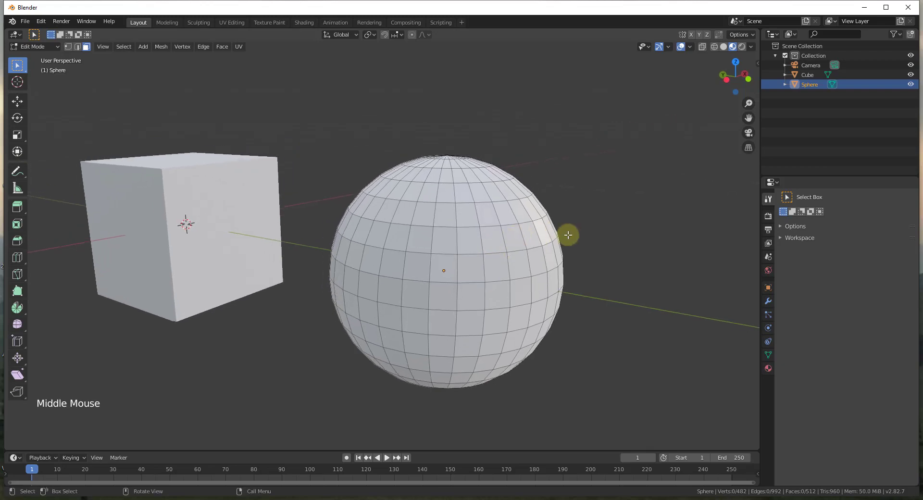
{"action": "scroll", "scroll_direction": "up", "scroll_amount": 3}
{"action": "scroll", "scroll_direction": "down", "scroll_amount": 3}
{"action": "left_click", "coordinate": [431, 214]}
{"action": "left_click", "coordinate": [437, 190]}
{"action": "left_click", "coordinate": [459, 192]}
{"action": "left_click", "coordinate": [457, 217]}
{"action": "left_click", "coordinate": [438, 218]}
{"action": "left_click", "coordinate": [412, 218]}
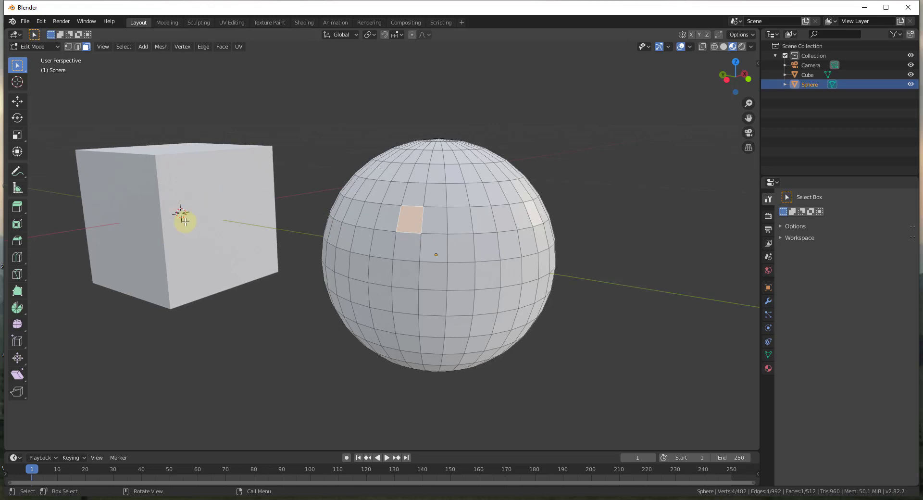
Step: Scale the selected face up to about 1.58 times its size
{"action": "scroll", "scroll_direction": "down", "scroll_amount": 3}
{"action": "scroll", "scroll_direction": "up", "scroll_amount": 3}
{"action": "key", "text": "s"}
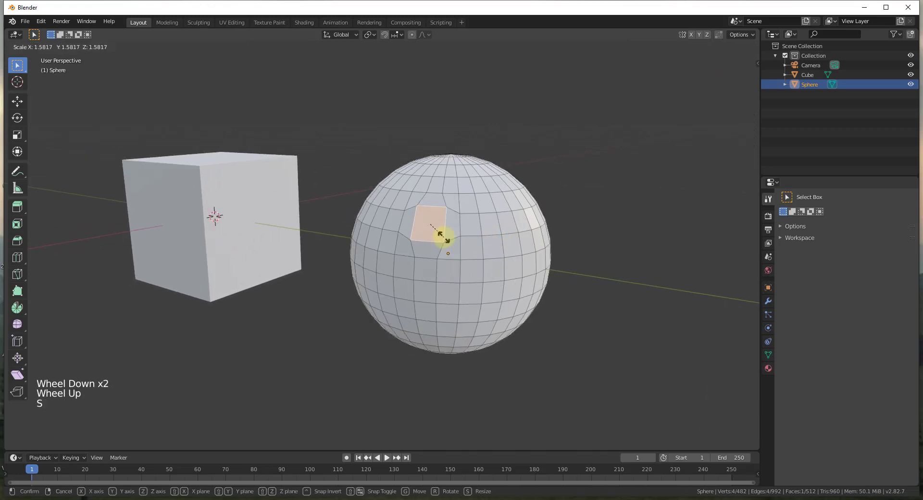
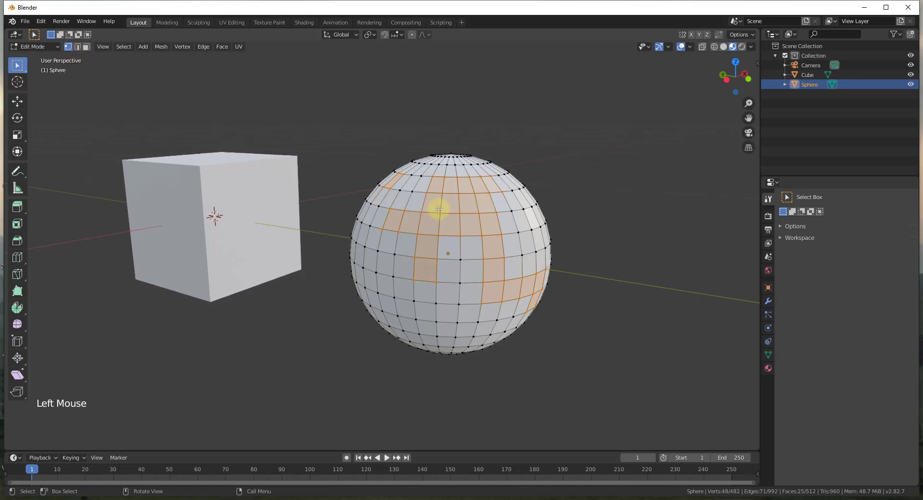
Step: Cancel the face scaling and clear the sphere's selection
{"action": "key", "text": "Escape"}
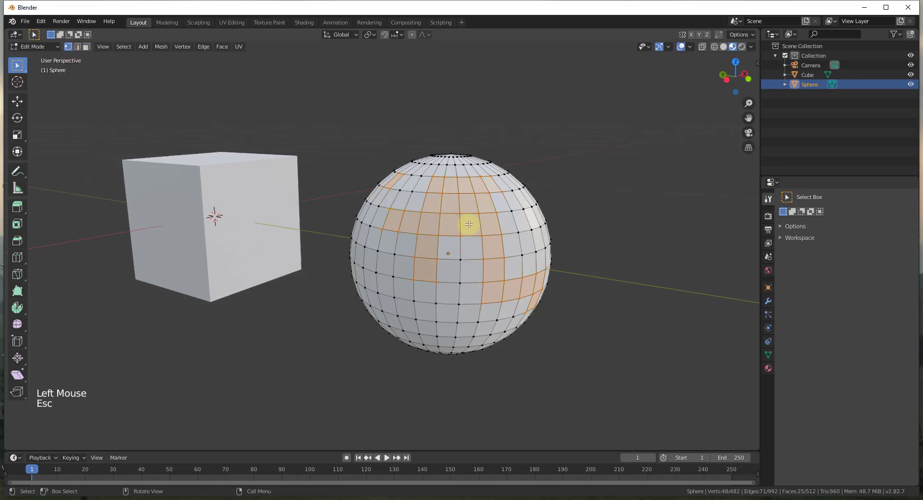
{"action": "right_click", "coordinate": [472, 225]}
{"action": "left_click", "coordinate": [577, 201]}
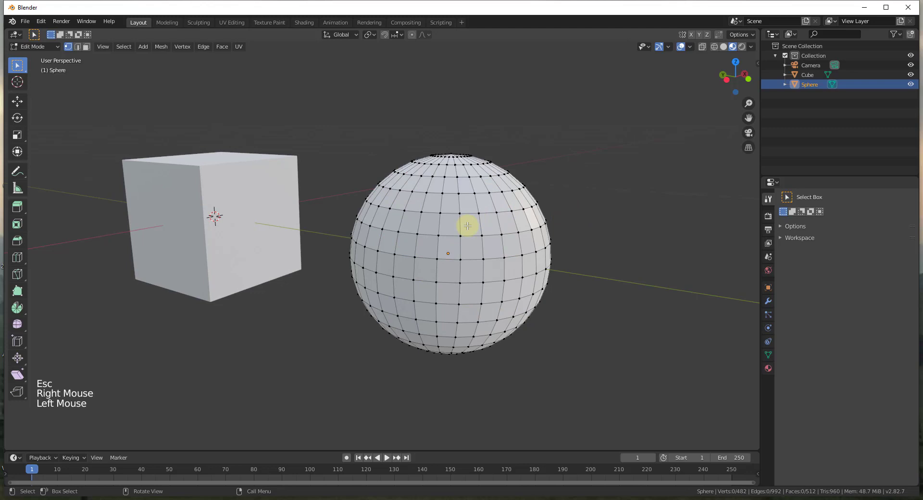
Step: Select a scattering of individual vertices across the sphere
{"action": "left_click", "coordinate": [461, 211]}
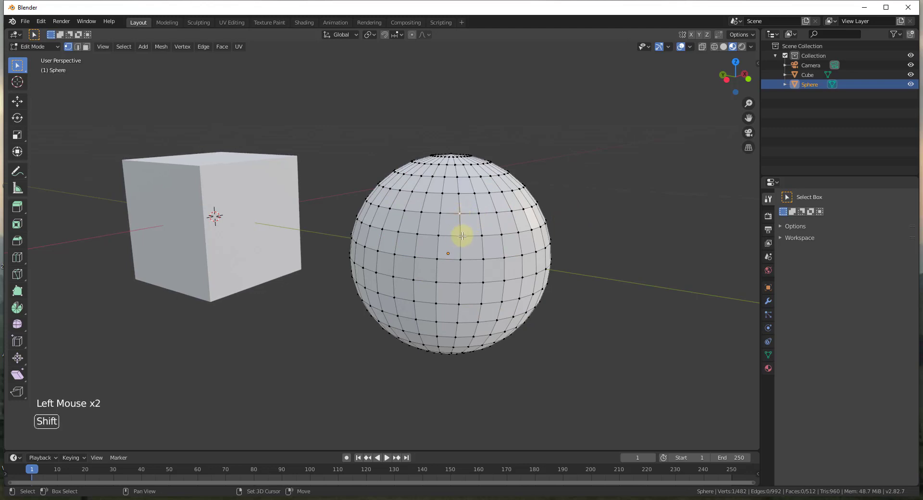
{"action": "left_click", "coordinate": [463, 233]}
{"action": "left_click", "coordinate": [462, 259]}
{"action": "left_click", "coordinate": [486, 255]}
{"action": "left_click", "coordinate": [513, 206]}
{"action": "left_click", "coordinate": [418, 229]}
{"action": "left_click", "coordinate": [397, 229]}
{"action": "left_click", "coordinate": [381, 225]}
{"action": "left_click", "coordinate": [377, 247]}
{"action": "key", "text": "s"}
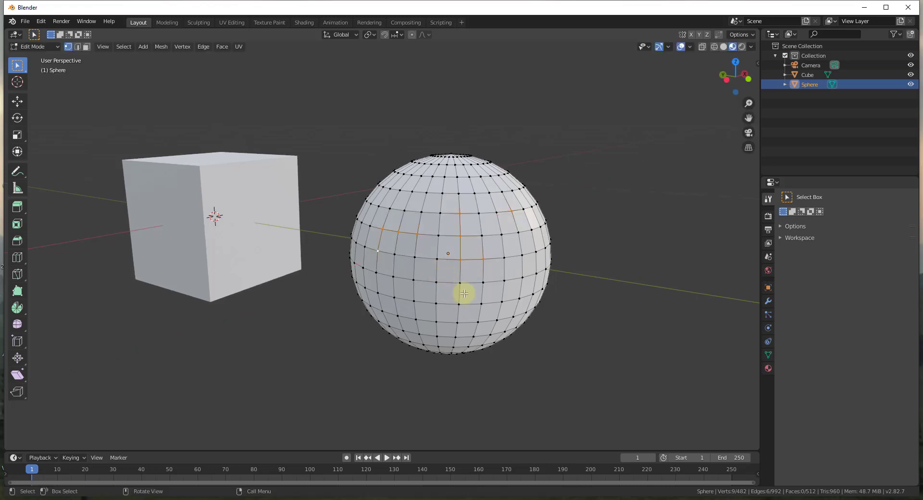
Step: Box-select roughly the right half of the sphere, about 107 of 482 vertices
{"action": "middle_click", "coordinate": [457, 263]}
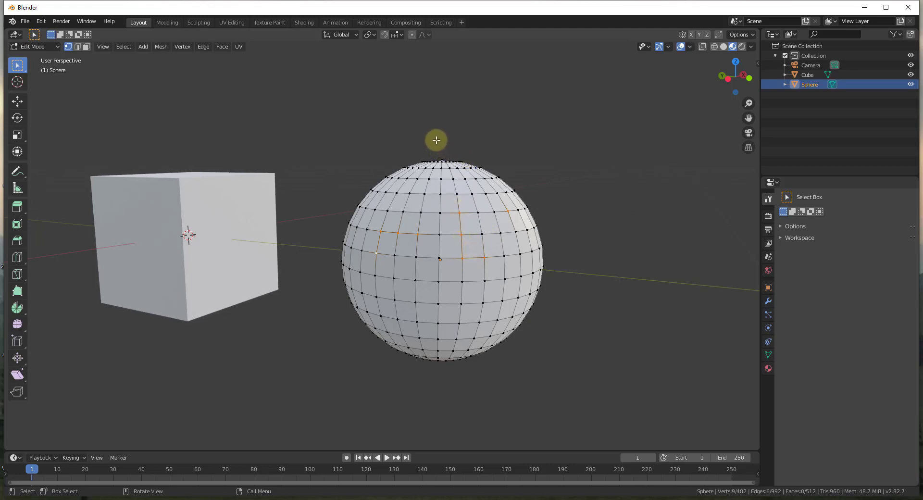
{"action": "left_click", "coordinate": [437, 137]}
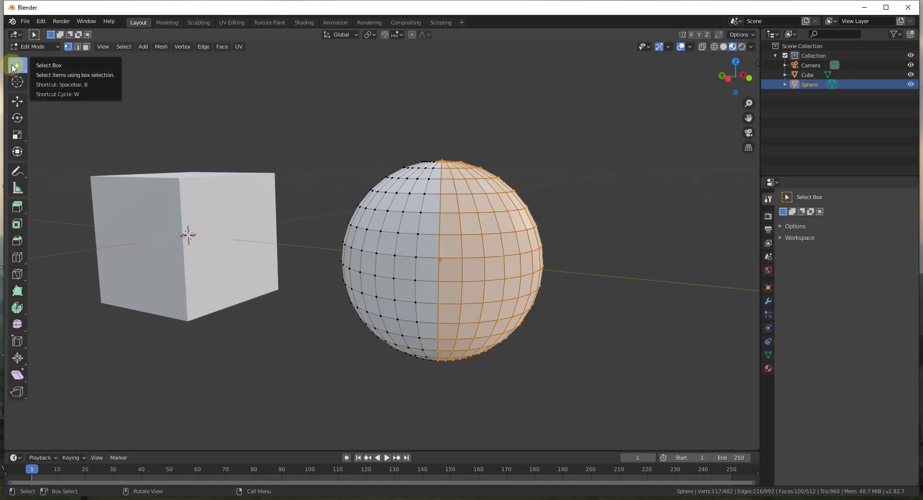
{"action": "left_click", "coordinate": [441, 144]}
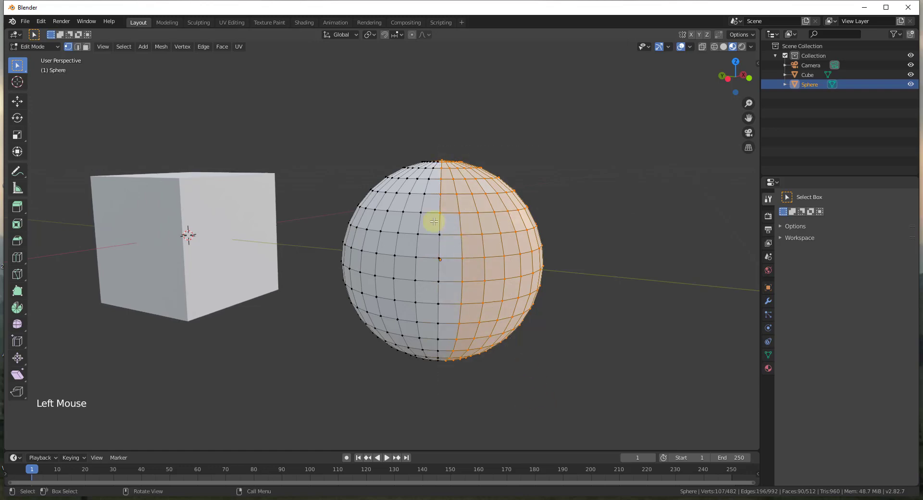
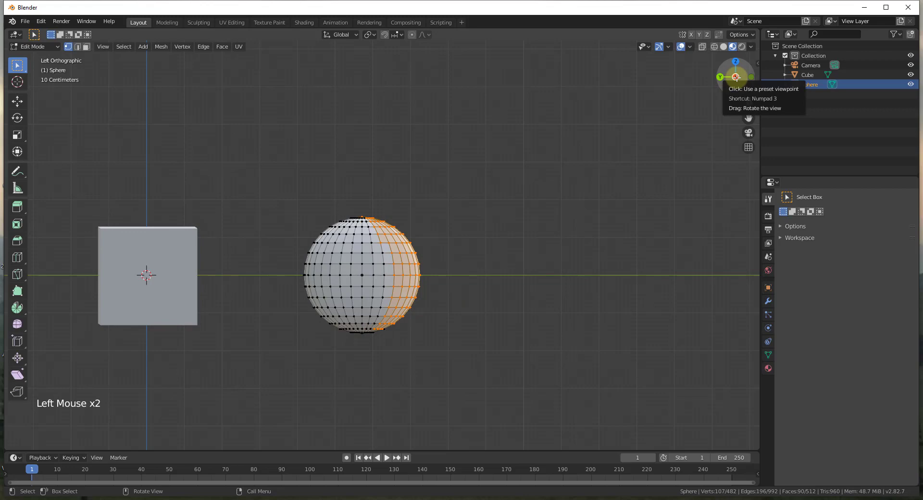
Step: Cycle through numpad orthographic views and settle on the straight side view
{"action": "key", "text": "KP_1"}
{"action": "key", "text": "KP_3"}
{"action": "key", "text": "KP_9"}
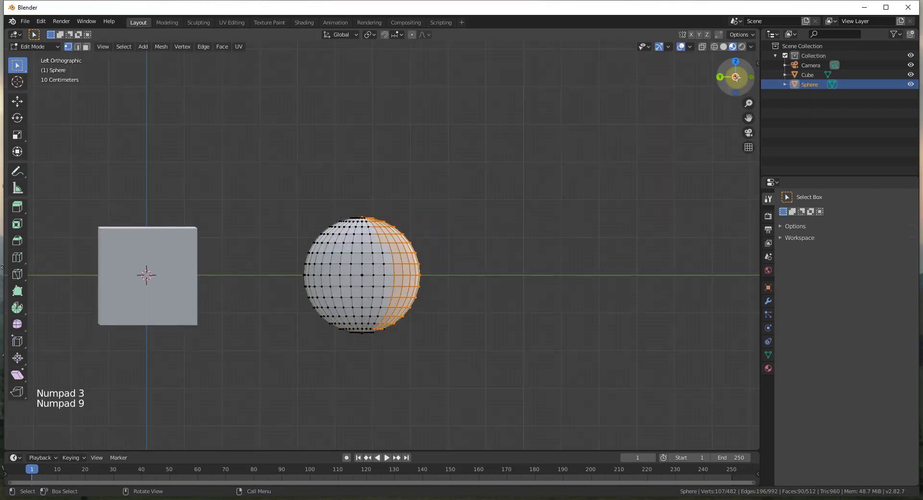
{"action": "key", "text": "KP_7"}
{"action": "key", "text": "KP_8"}
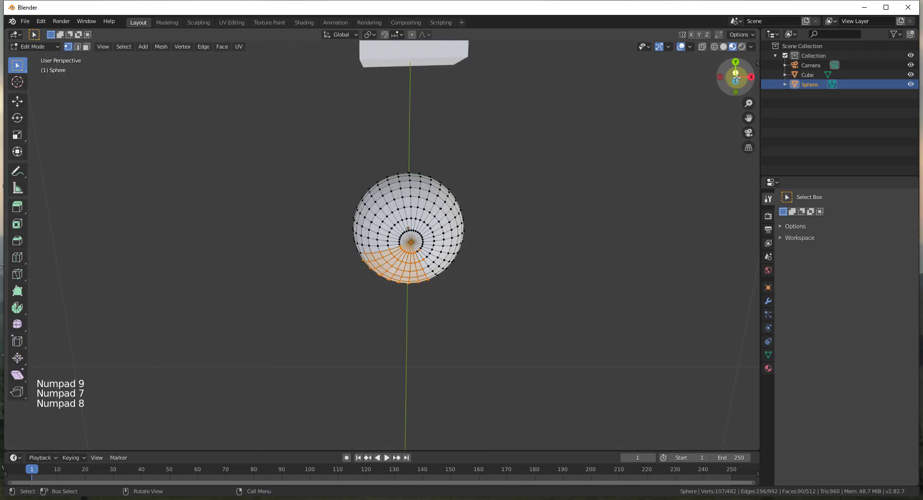
{"action": "key", "text": "KP_7"}
{"action": "key", "text": "KP_1"}
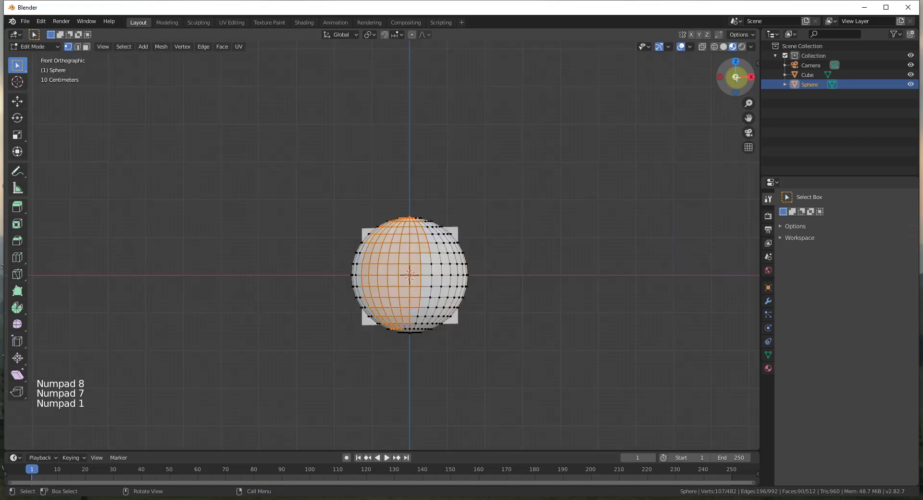
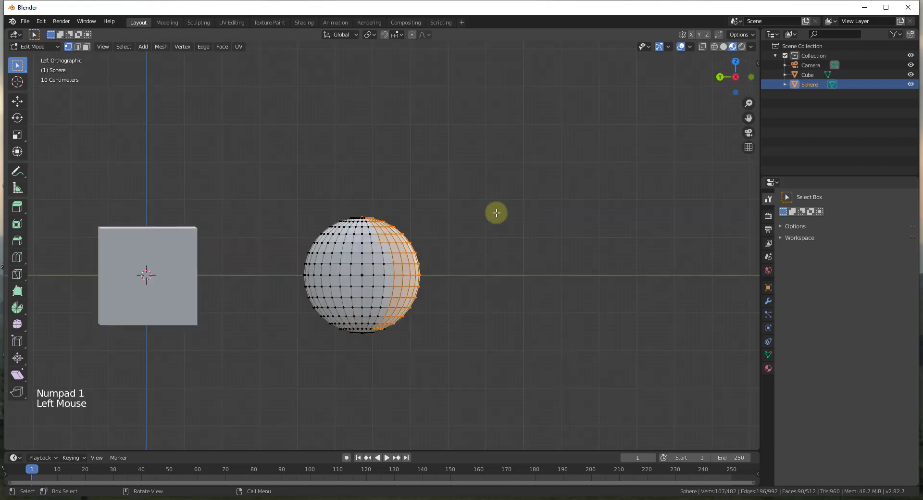
Step: Extend the selection to the sphere's right side, reaching 137 of 482 vertices
{"action": "left_click", "coordinate": [364, 210]}
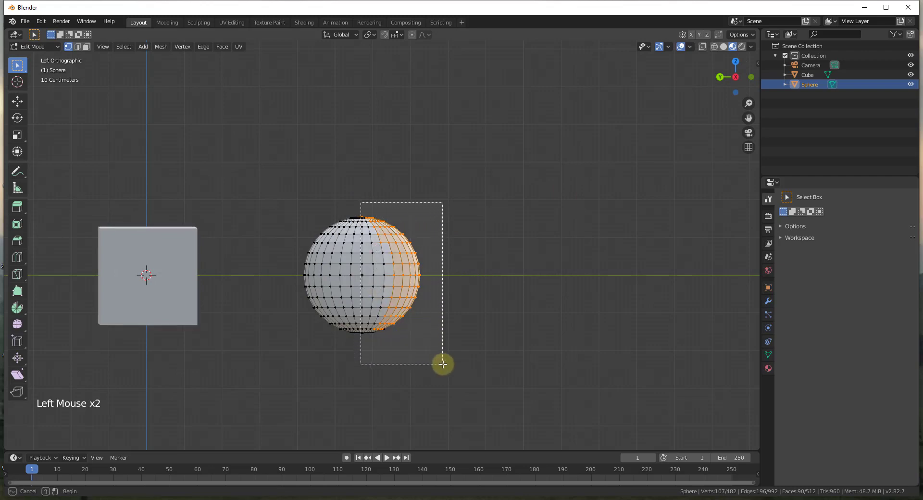
{"action": "scroll", "scroll_direction": "up", "scroll_amount": 3}
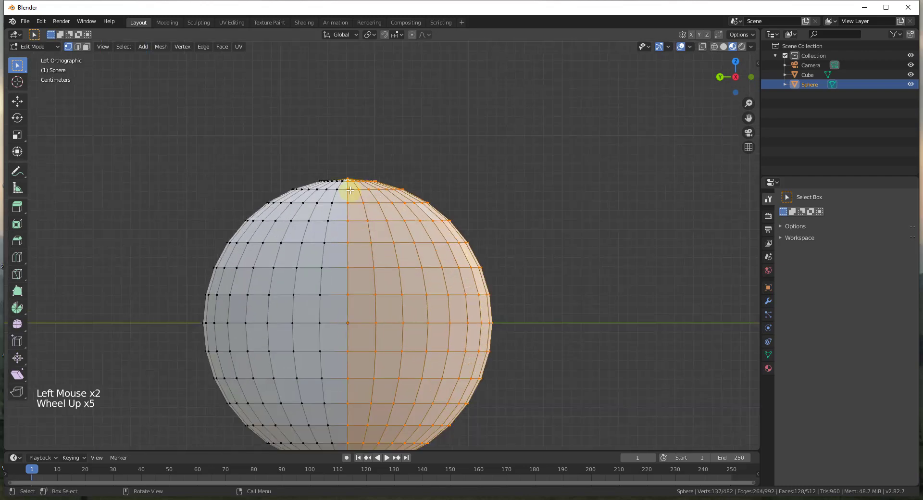
{"action": "scroll", "scroll_direction": "down", "scroll_amount": 3}
{"action": "middle_click", "coordinate": [382, 250]}
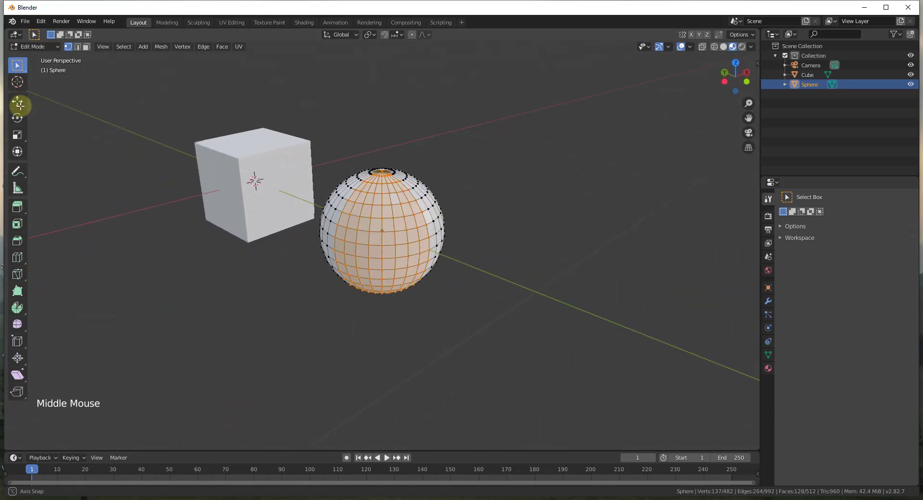
{"action": "scroll", "scroll_direction": "down", "scroll_amount": 3}
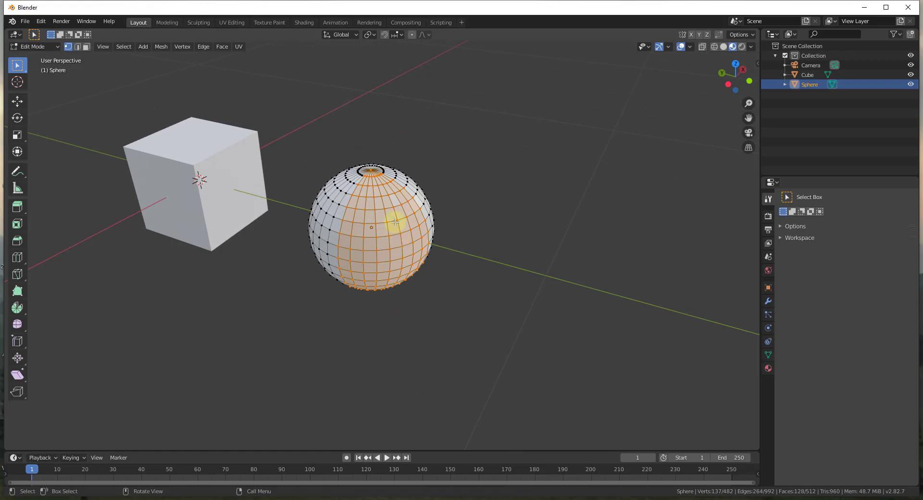
{"action": "middle_click", "coordinate": [377, 180]}
{"action": "scroll", "scroll_direction": "up", "scroll_amount": 3}
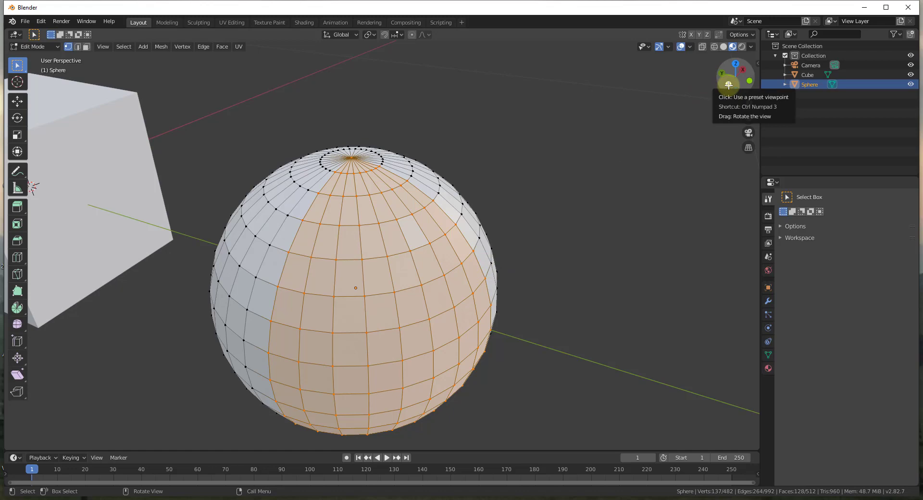
{"action": "scroll", "scroll_direction": "down", "scroll_amount": 3}
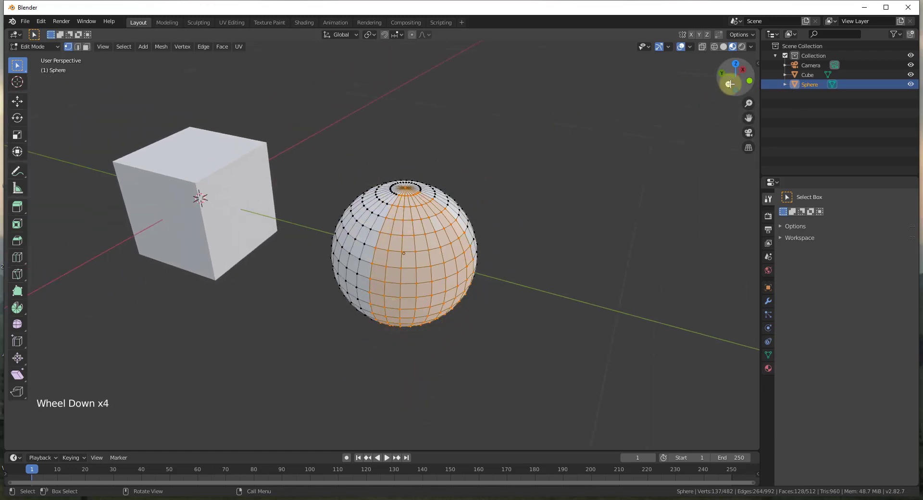
Step: Switch to side view with X-ray and Wireframe shading so the whole mesh shows through
{"action": "left_click", "coordinate": [729, 84]}
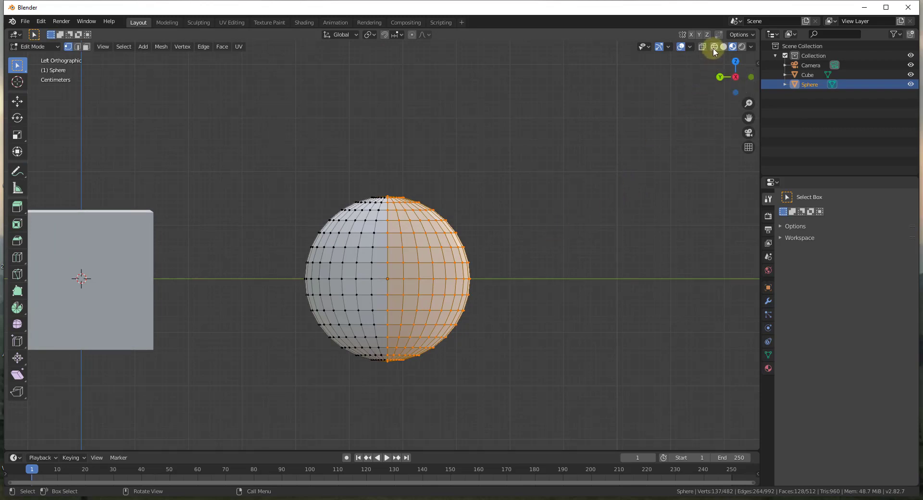
{"action": "left_click", "coordinate": [716, 49]}
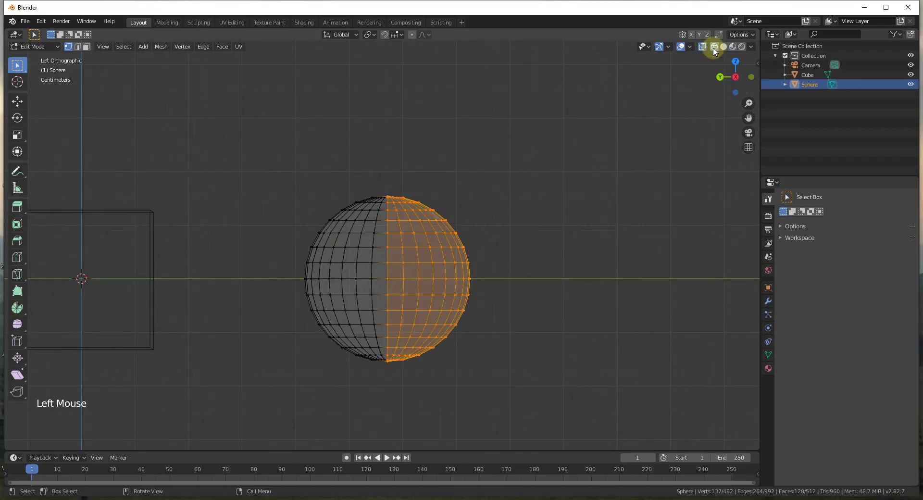
{"action": "key", "text": "z"}
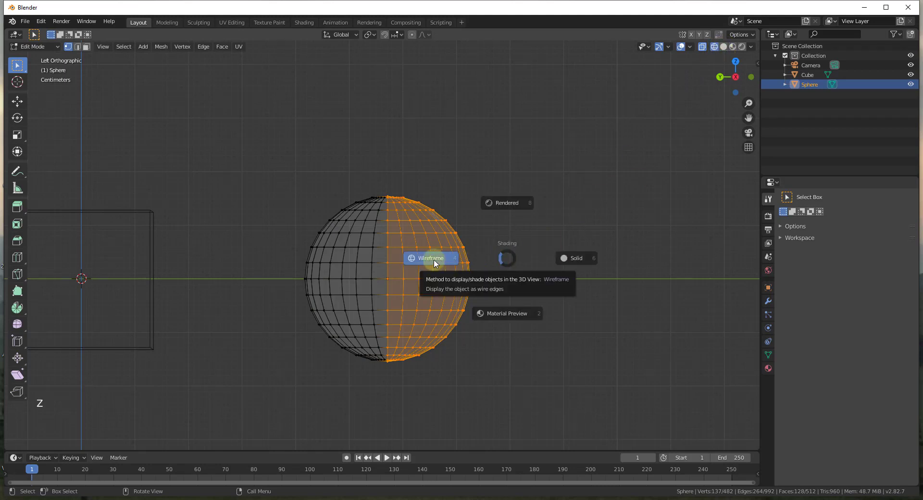
{"action": "left_click", "coordinate": [388, 186]}
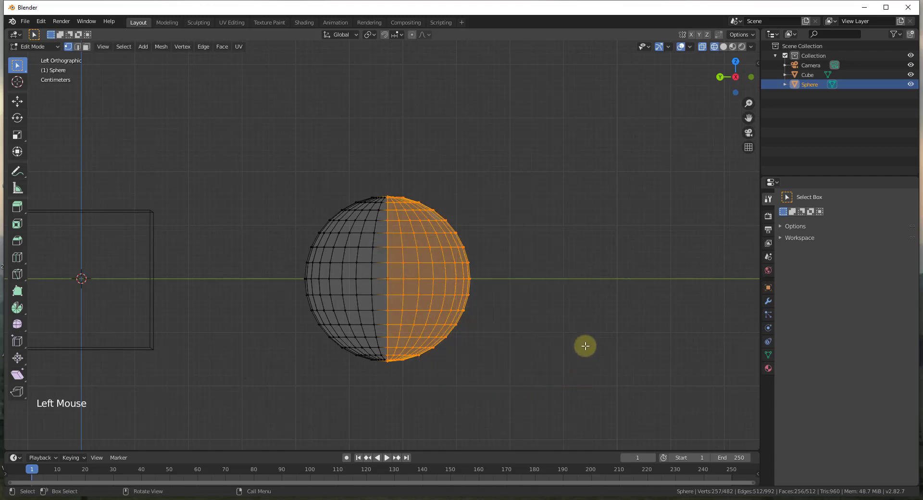
{"action": "middle_click", "coordinate": [574, 200]}
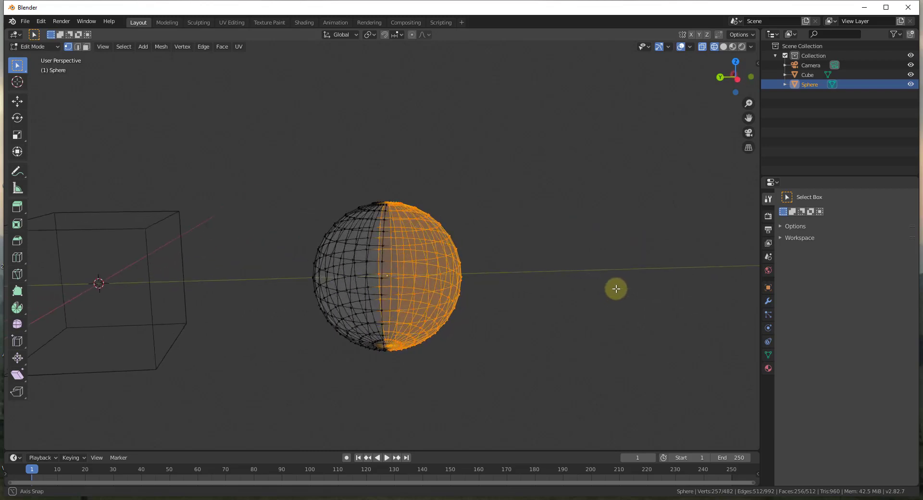
{"action": "scroll", "scroll_direction": "down", "scroll_amount": 3}
Step: Box-select a horizontal band around the sphere's middle, 128 vertices and 96 faces
{"action": "left_click", "coordinate": [733, 77]}
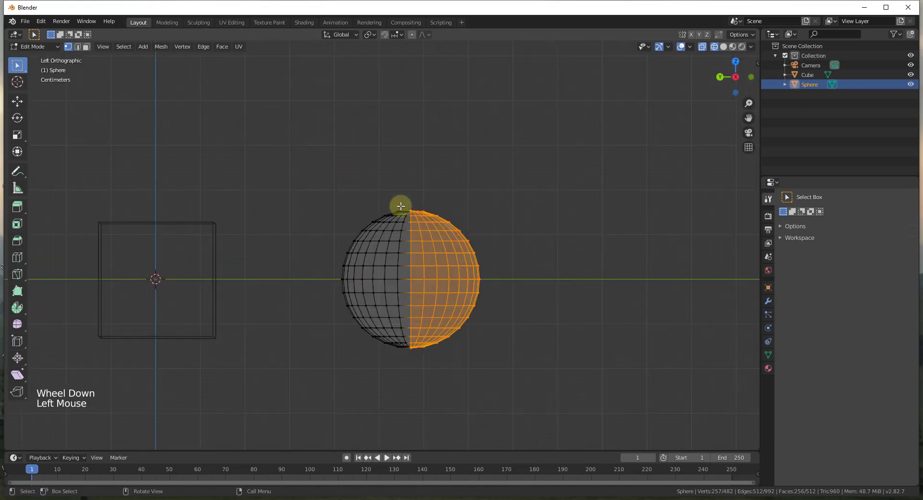
{"action": "key", "text": "z"}
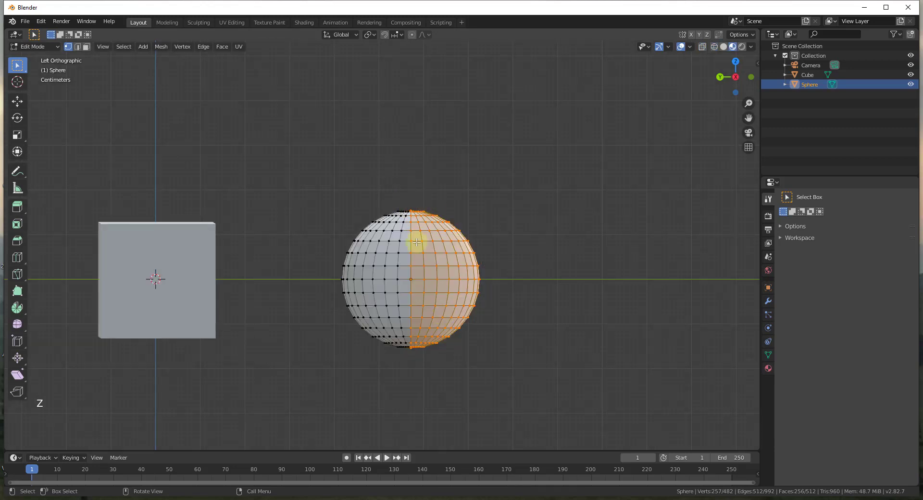
{"action": "key", "text": "z"}
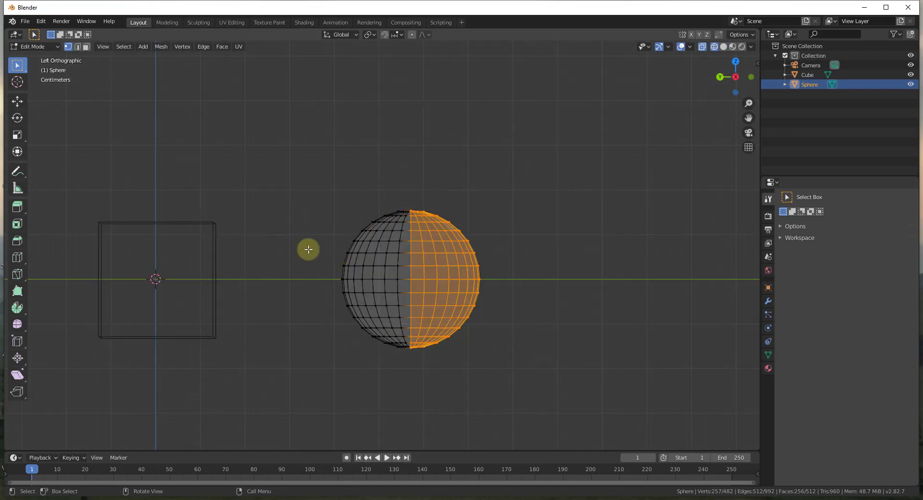
{"action": "left_click", "coordinate": [303, 246]}
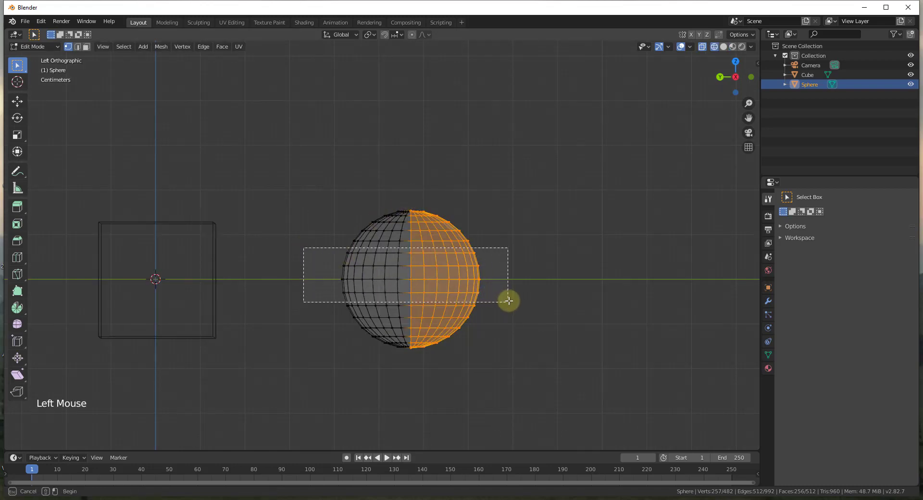
{"action": "middle_click", "coordinate": [440, 288]}
{"action": "scroll", "scroll_direction": "up", "scroll_amount": 3}
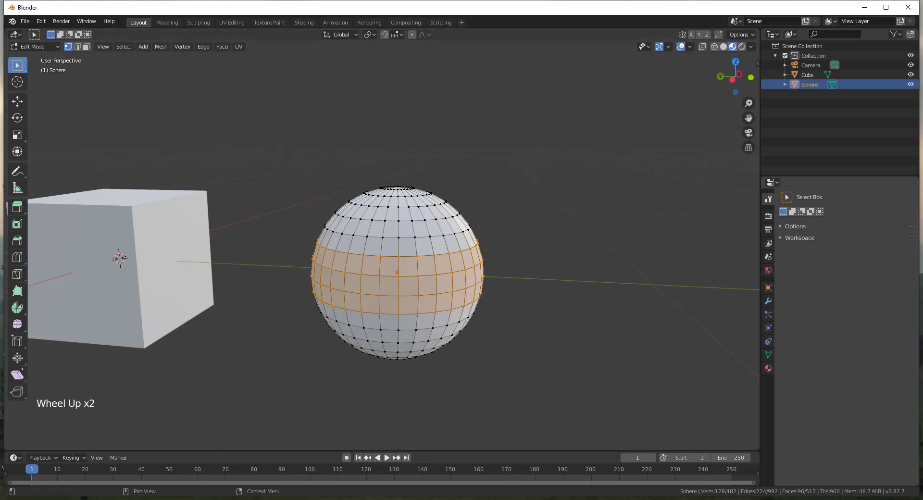
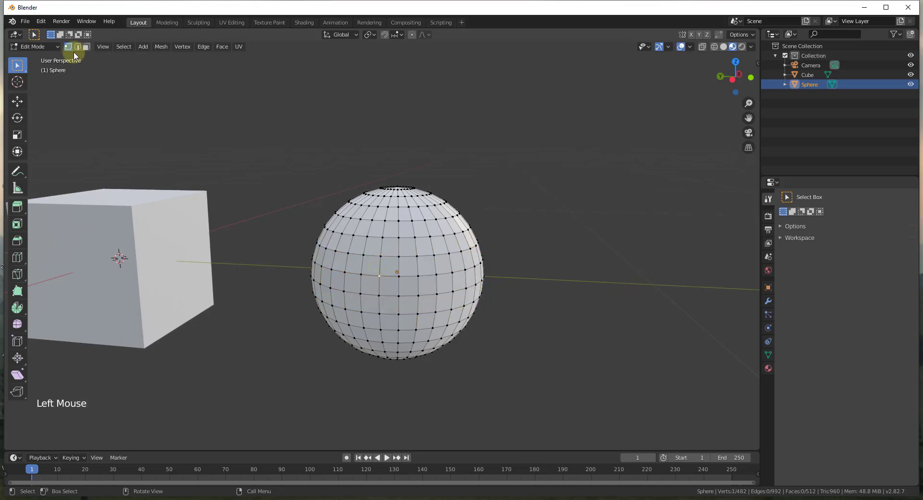
{"action": "left_click", "coordinate": [80, 45]}
{"action": "left_click", "coordinate": [383, 265]}
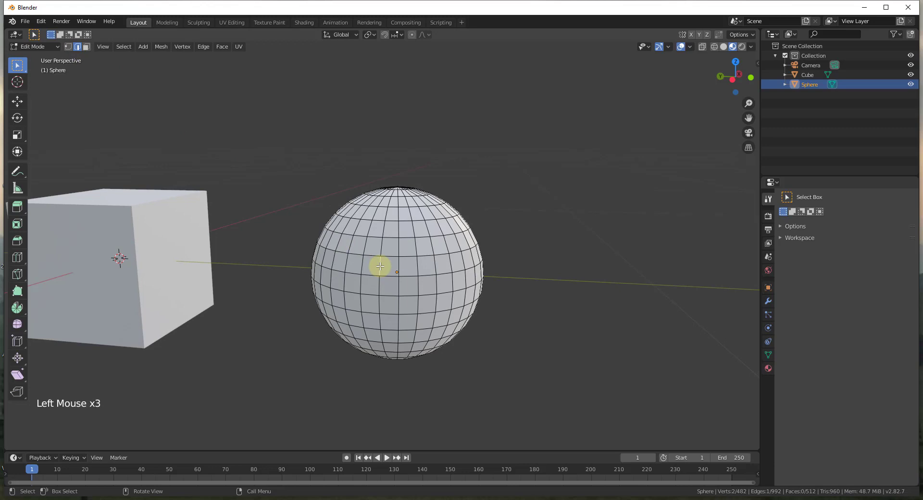
{"action": "left_click", "coordinate": [381, 263]}
{"action": "left_click", "coordinate": [390, 263]}
{"action": "left_click", "coordinate": [389, 255]}
{"action": "double_click", "coordinate": [390, 275]}
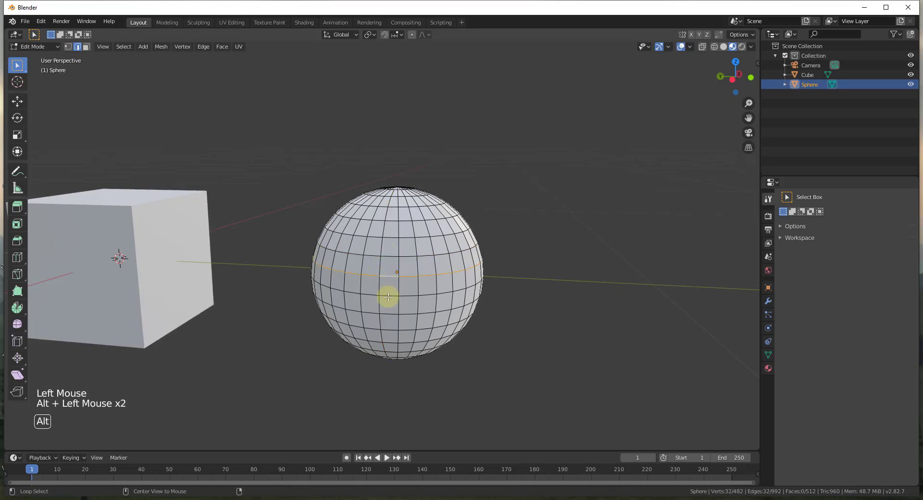
{"action": "left_click", "coordinate": [389, 293]}
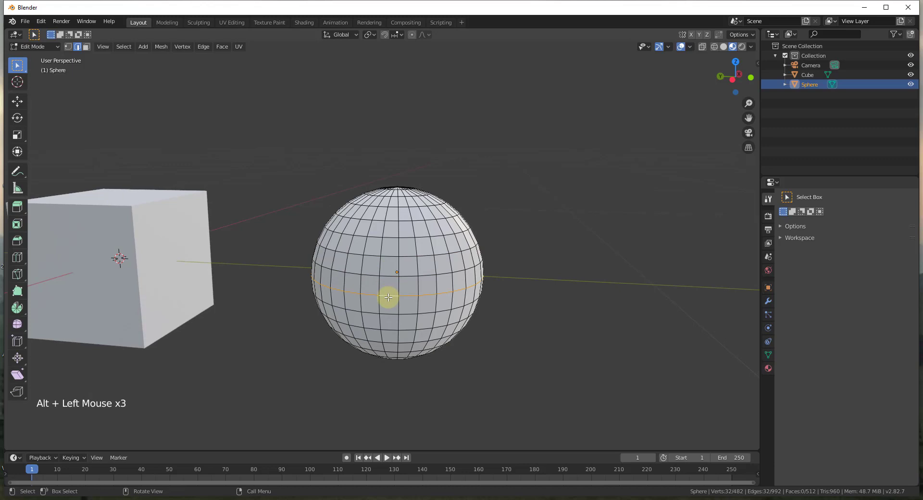
{"action": "left_click", "coordinate": [389, 271]}
{"action": "left_click", "coordinate": [389, 251]}
{"action": "left_click", "coordinate": [391, 234]}
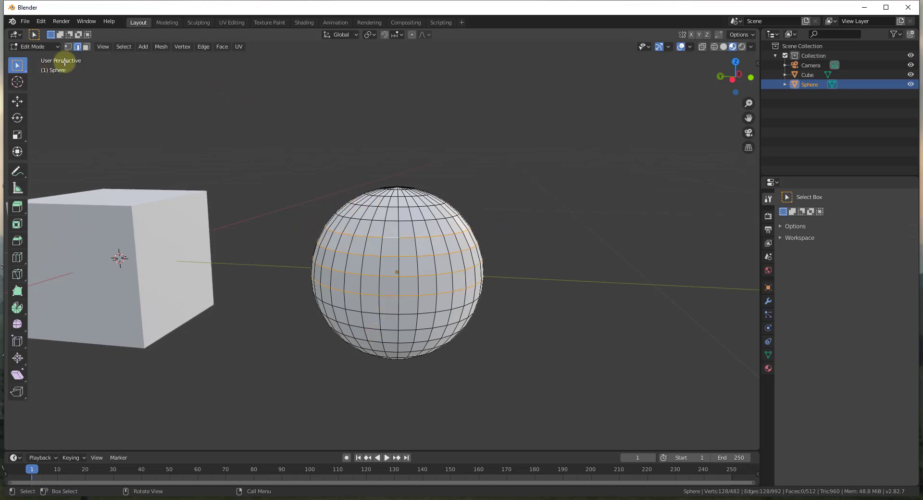
{"action": "left_click", "coordinate": [282, 172]}
{"action": "middle_click", "coordinate": [291, 237]}
{"action": "scroll", "scroll_direction": "down", "scroll_amount": 3}
{"action": "scroll", "scroll_direction": "up", "scroll_amount": 3}
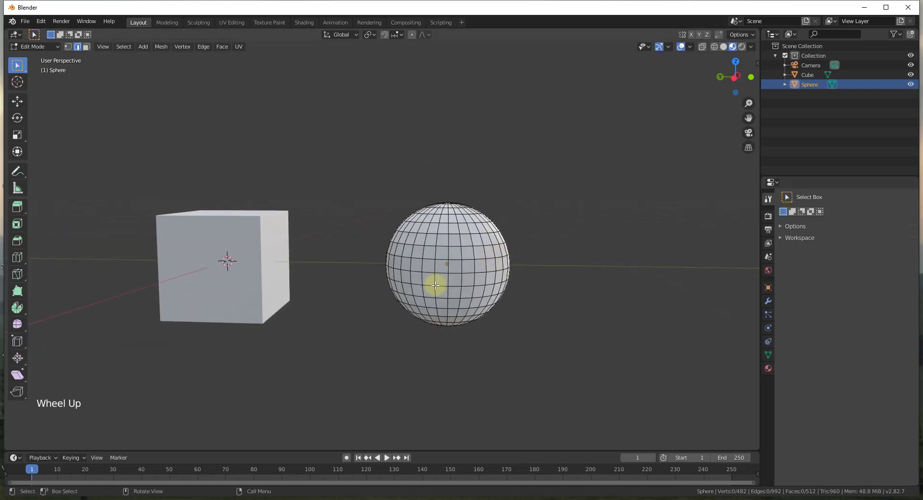
{"action": "middle_click", "coordinate": [550, 300]}
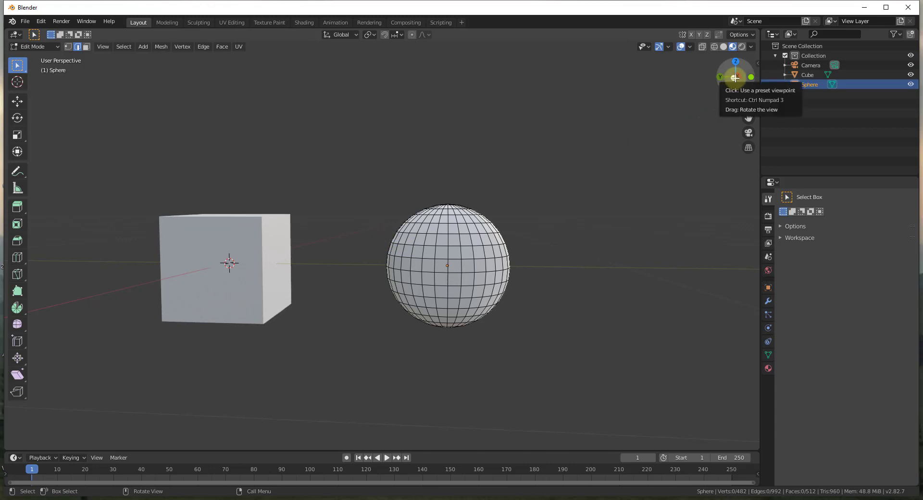
Step: In side wireframe view, box-select a wide middle band of 160 vertices and 128 faces, then return to Solid
{"action": "left_click", "coordinate": [737, 76]}
{"action": "left_click", "coordinate": [360, 235]}
{"action": "key", "text": "z"}
{"action": "left_click", "coordinate": [359, 236]}
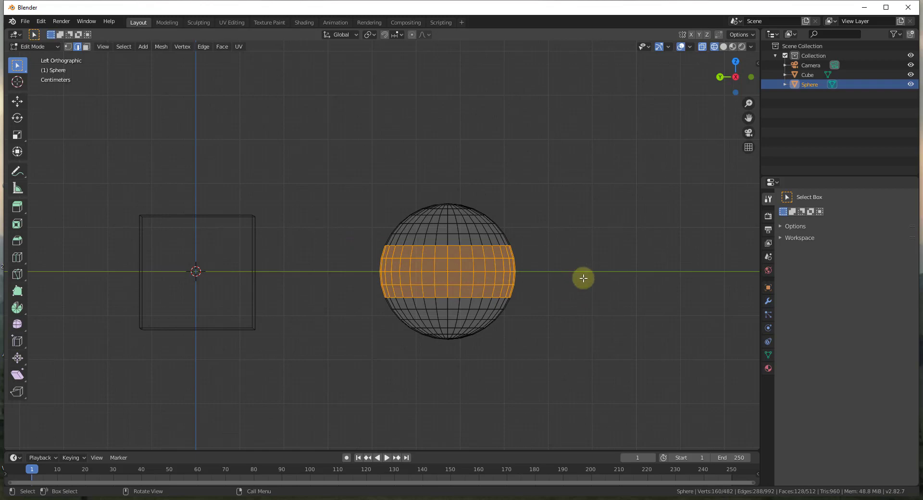
{"action": "middle_click", "coordinate": [578, 290]}
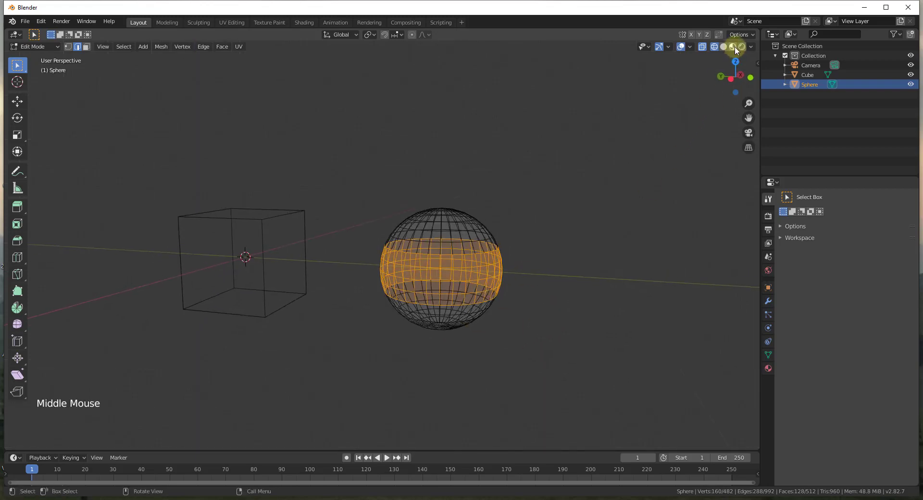
{"action": "left_click", "coordinate": [738, 48]}
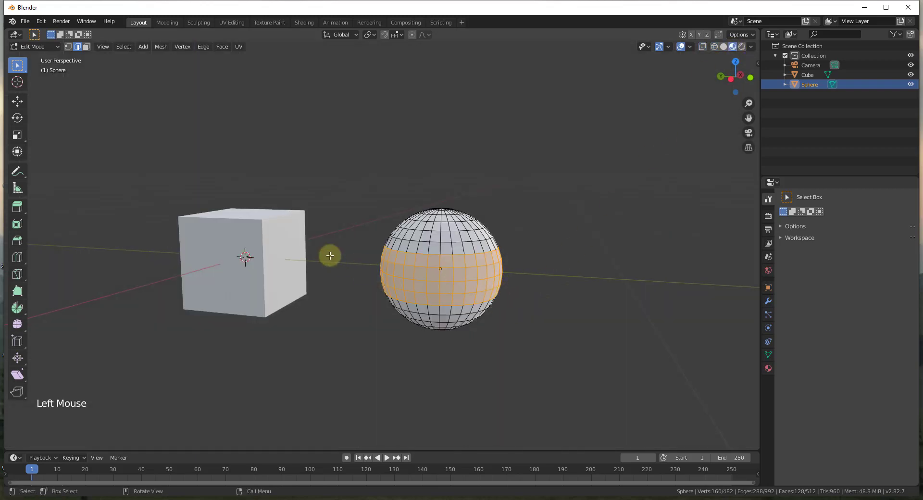
{"action": "scroll", "scroll_direction": "down", "scroll_amount": 3}
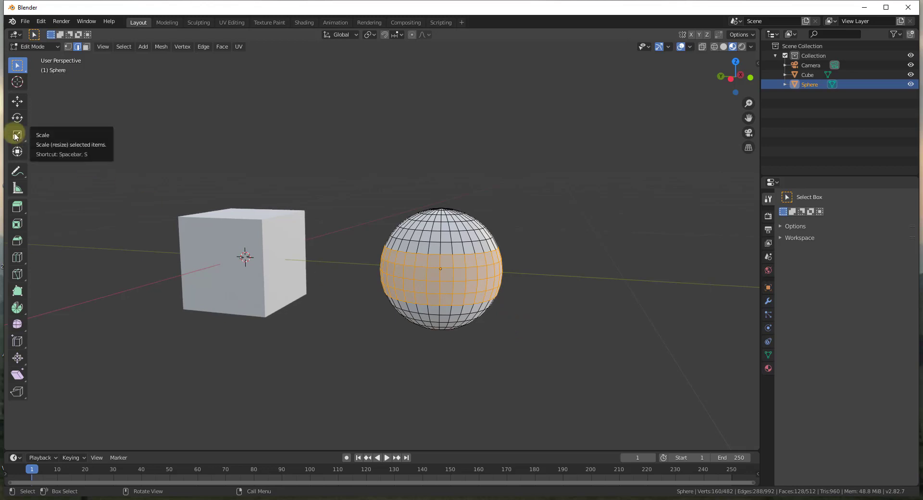
Step: Scale the middle band to about 0.74, pinching the sphere, and clear the selection
{"action": "key", "text": "s"}
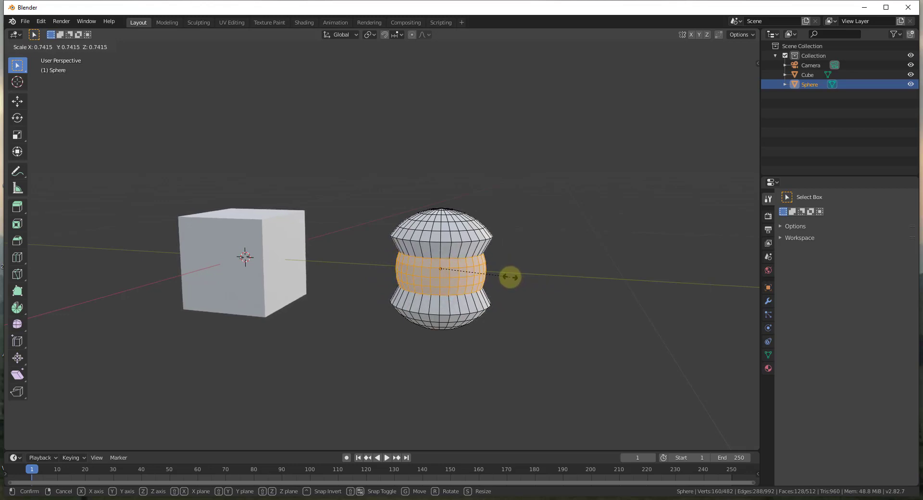
{"action": "scroll", "scroll_direction": "up", "scroll_amount": 3}
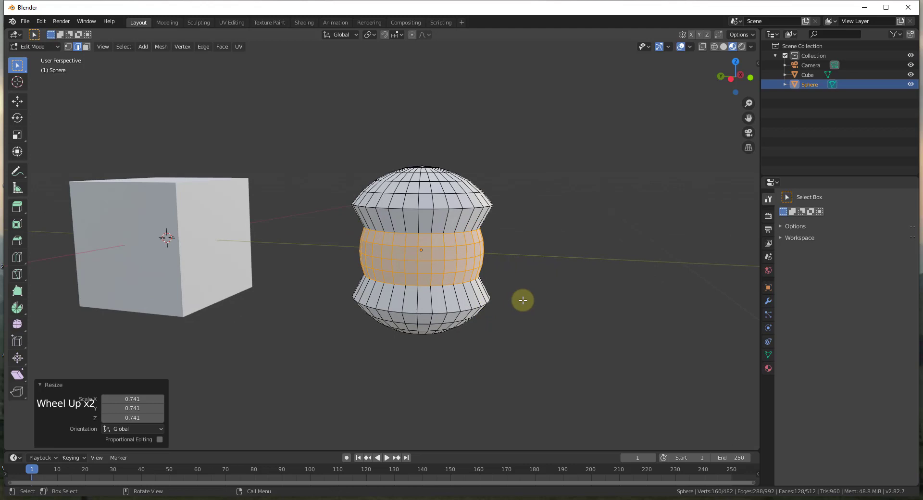
{"action": "scroll", "scroll_direction": "down", "scroll_amount": 3}
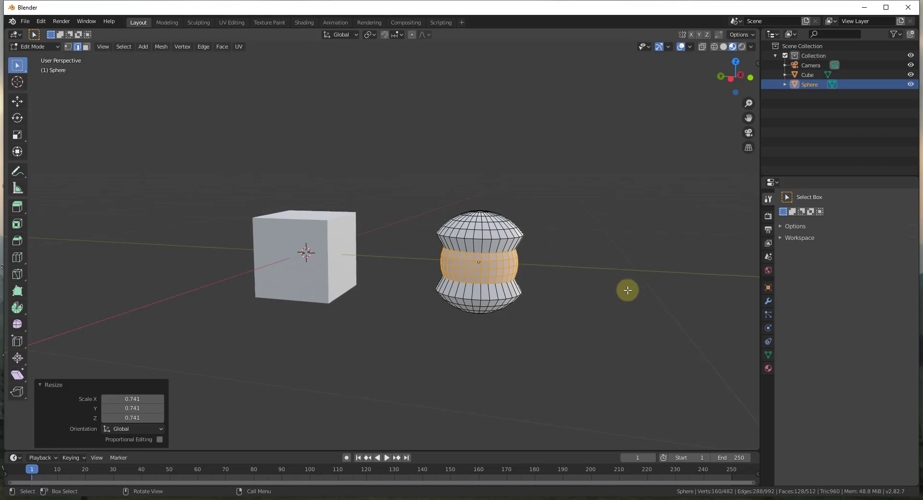
{"action": "scroll", "scroll_direction": "down", "scroll_amount": 3}
{"action": "left_click", "coordinate": [612, 278]}
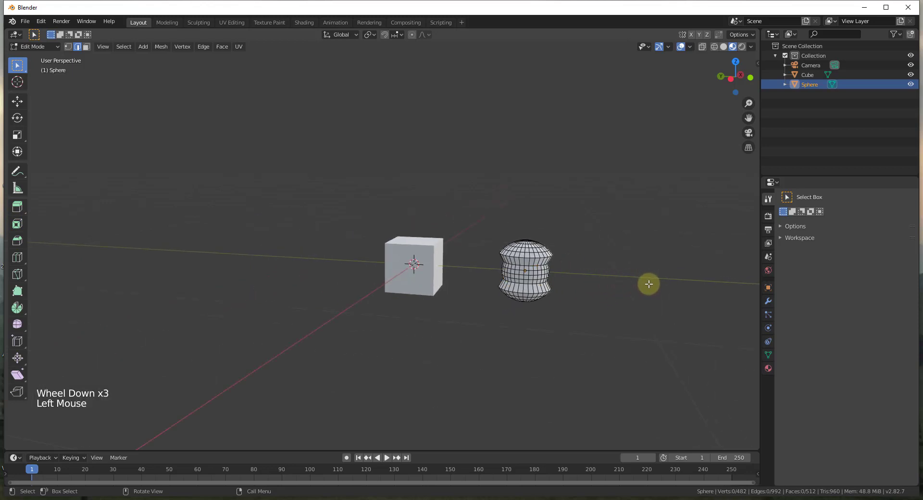
Step: Leave the sphere, select the cube and enter Edit Mode on its mesh
{"action": "key", "text": "Tab"}
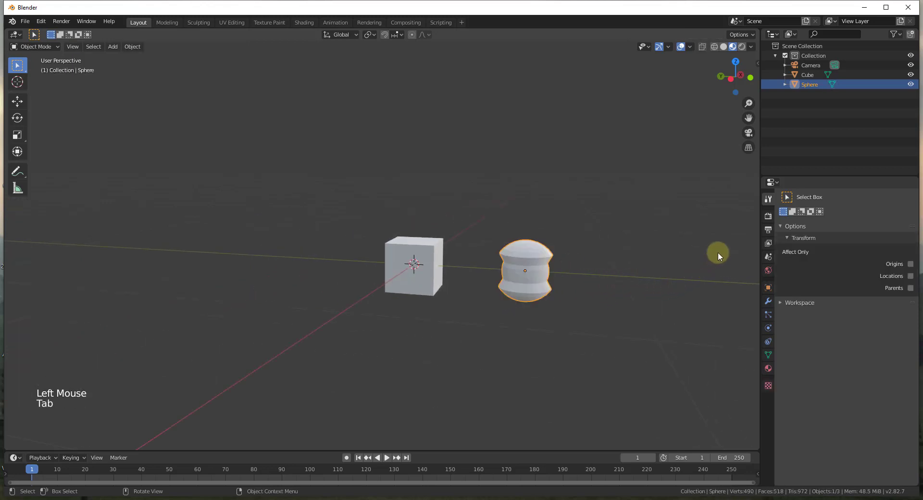
{"action": "left_click", "coordinate": [414, 274]}
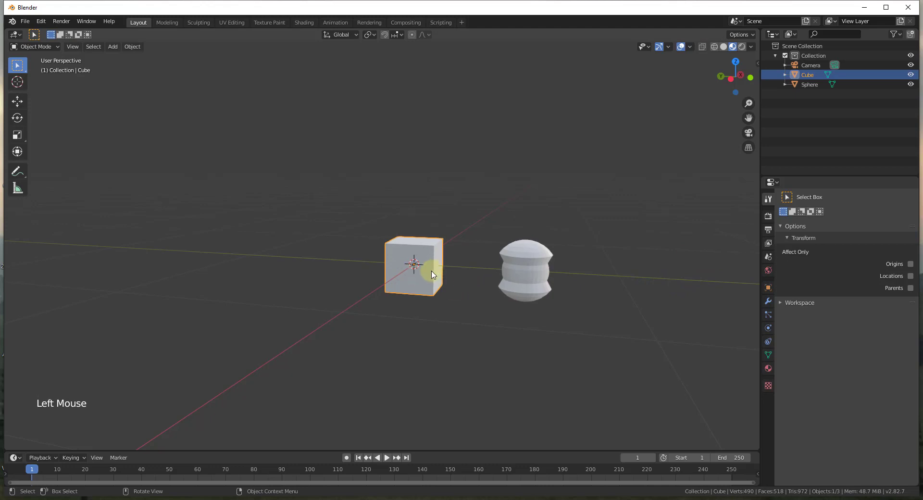
{"action": "key", "text": "Tab"}
{"action": "scroll", "scroll_direction": "up", "scroll_amount": 3}
{"action": "middle_click", "coordinate": [434, 252]}
{"action": "scroll", "scroll_direction": "up", "scroll_amount": 3}
{"action": "scroll", "scroll_direction": "down", "scroll_amount": 3}
{"action": "scroll", "scroll_direction": "up", "scroll_amount": 3}
{"action": "scroll", "scroll_direction": "up", "scroll_amount": 3}
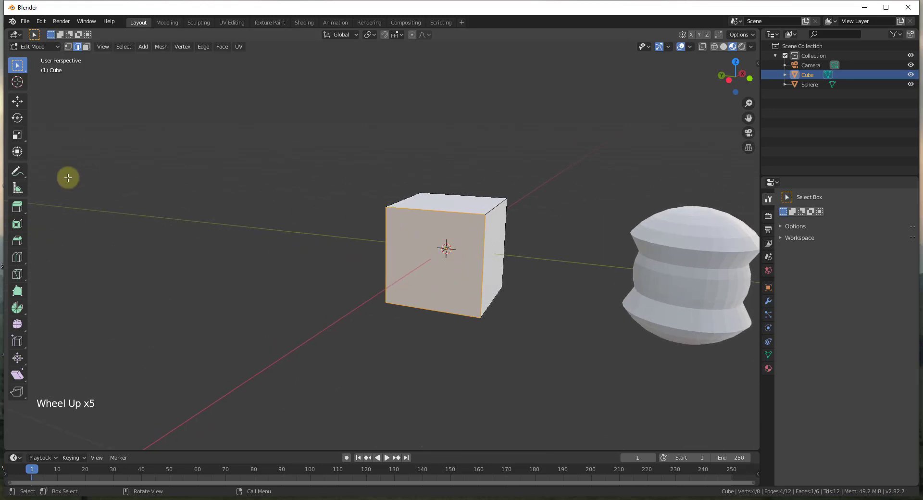
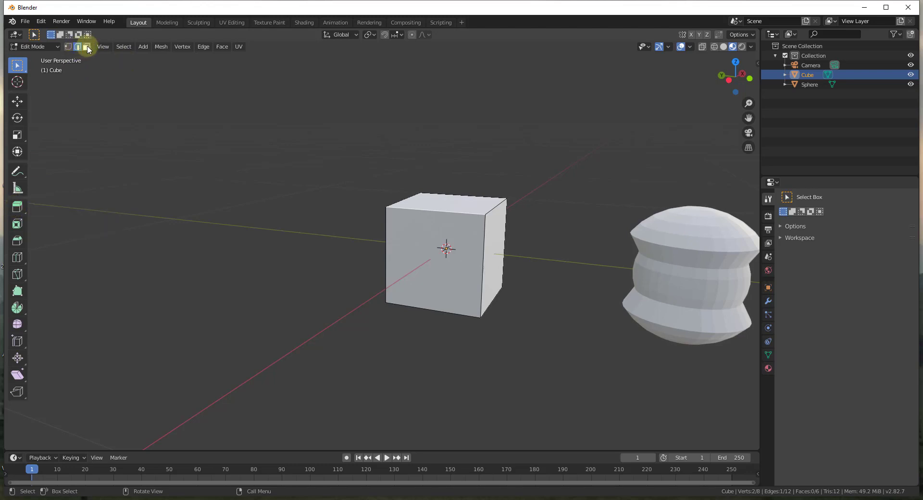
Step: Extrude the cube's top face straight upward with the Extrude Region tool
{"action": "left_click", "coordinate": [90, 49]}
{"action": "left_click", "coordinate": [433, 201]}
{"action": "scroll", "scroll_direction": "up", "scroll_amount": 3}
{"action": "scroll", "scroll_direction": "up", "scroll_amount": 3}
{"action": "left_click", "coordinate": [23, 207]}
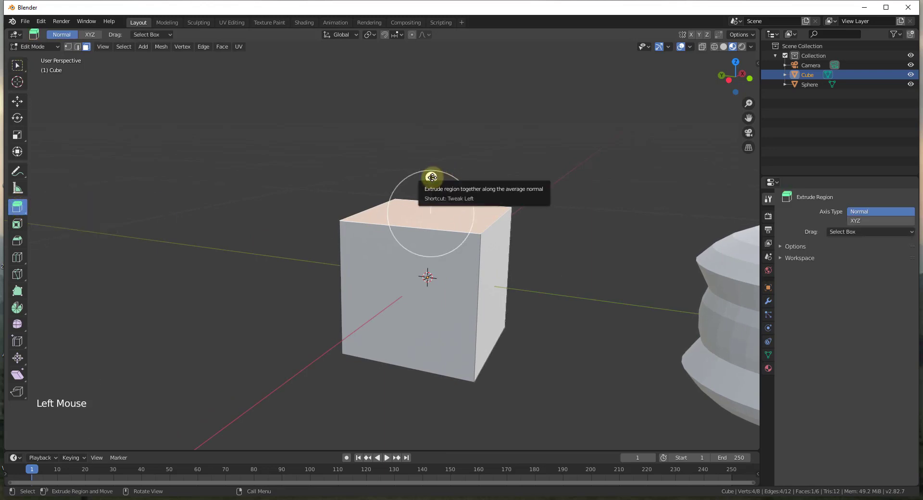
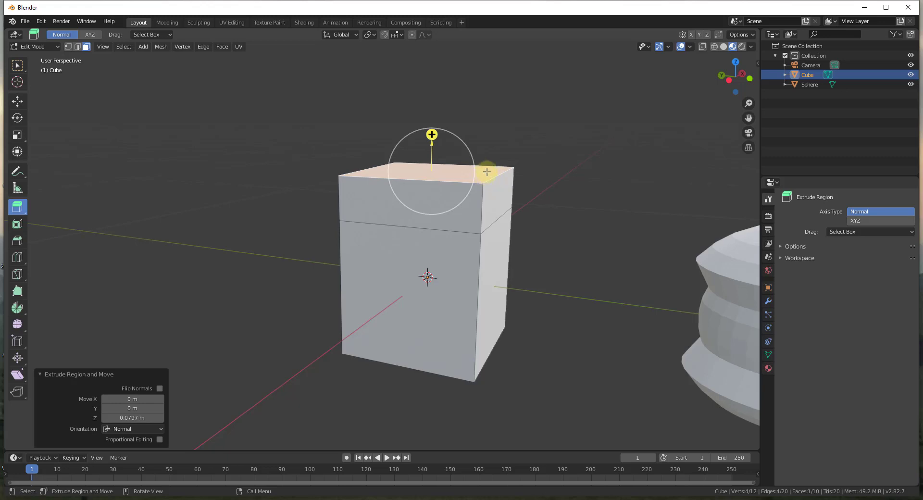
{"action": "left_click", "coordinate": [485, 170]}
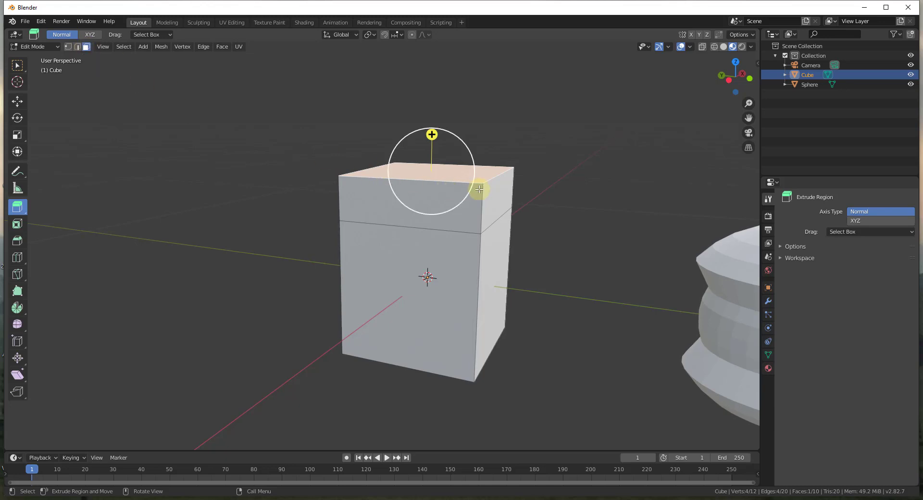
Step: Extrude the top again at an angle so the upper block juts past one side
{"action": "left_click", "coordinate": [502, 191]}
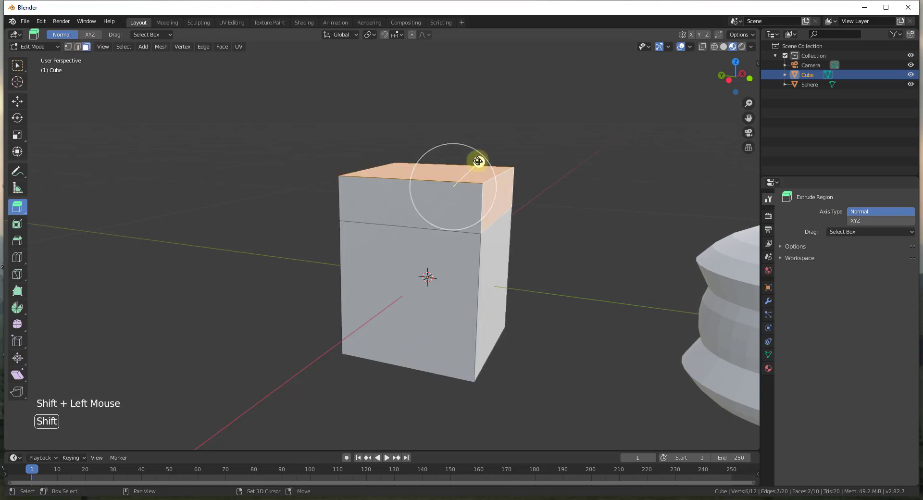
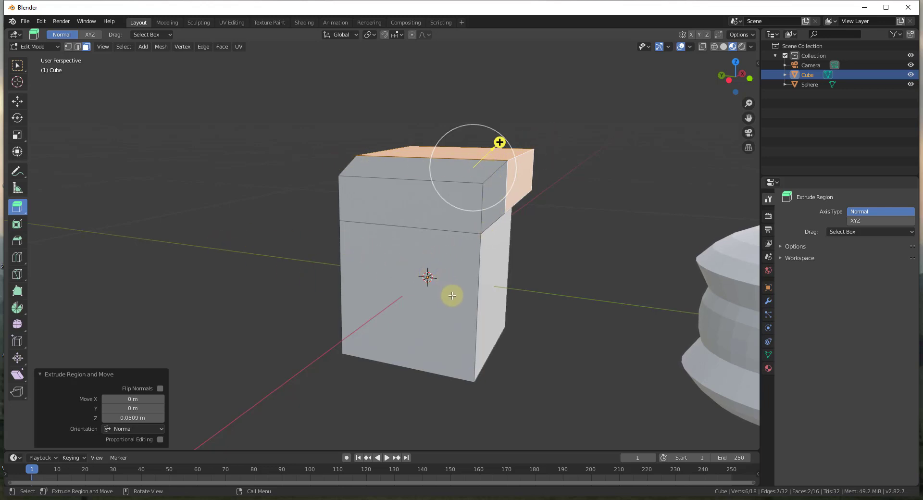
{"action": "scroll", "scroll_direction": "down", "scroll_amount": 3}
{"action": "scroll", "scroll_direction": "up", "scroll_amount": 3}
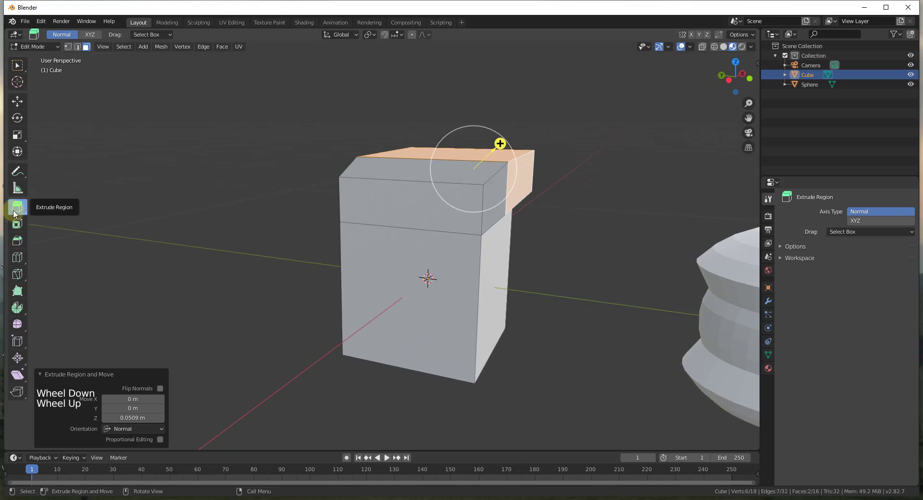
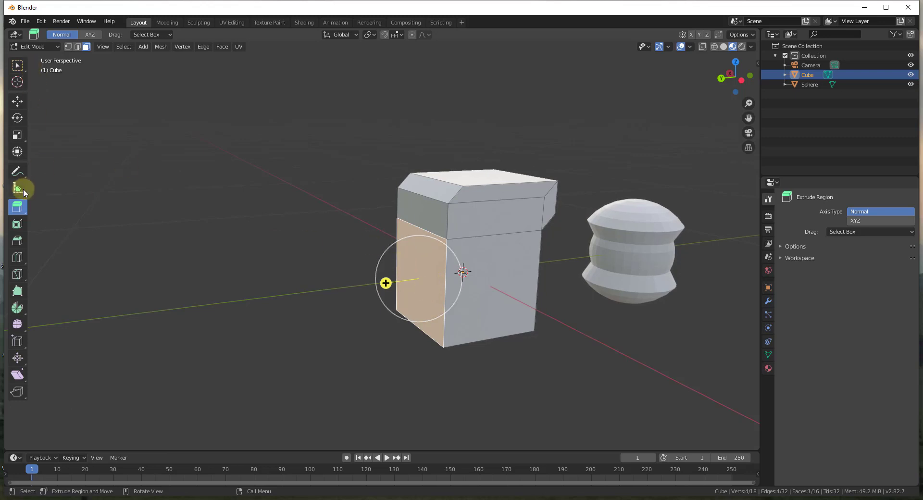
Step: Extrude the cube's left side face outward into a new block
{"action": "left_click", "coordinate": [15, 65]}
{"action": "left_click", "coordinate": [415, 285]}
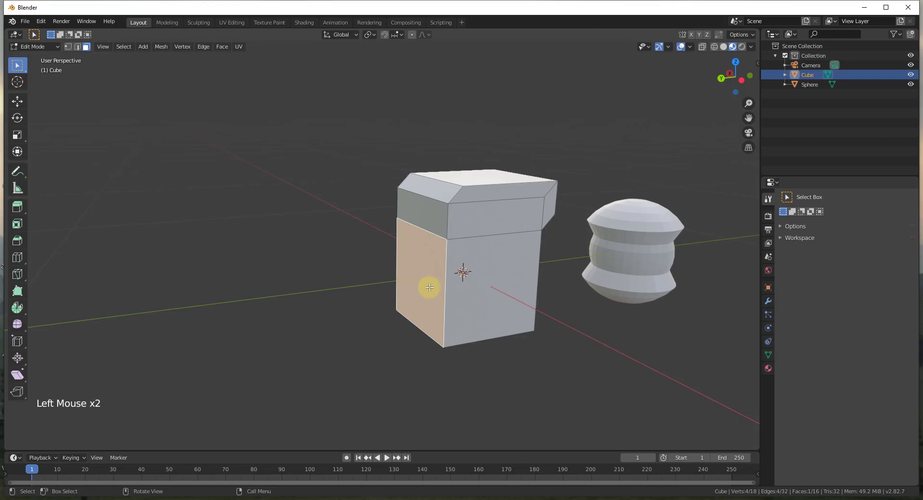
{"action": "key", "text": "e"}
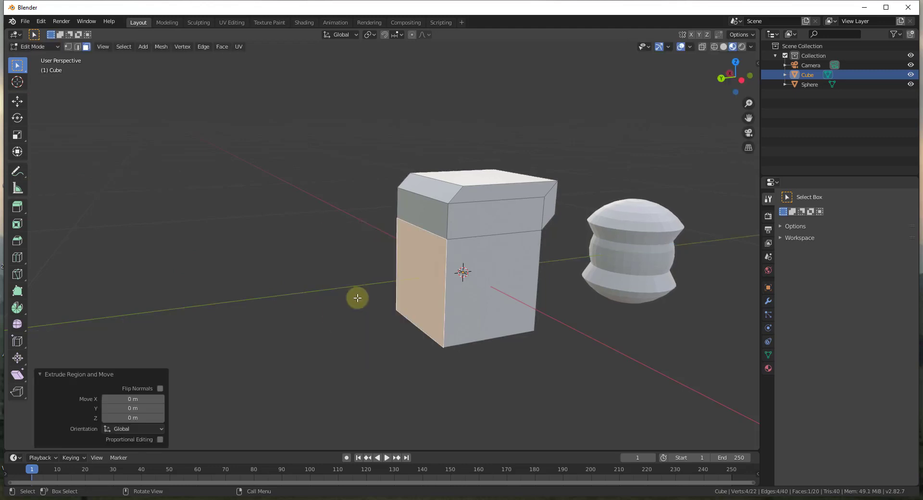
{"action": "key", "text": "e"}
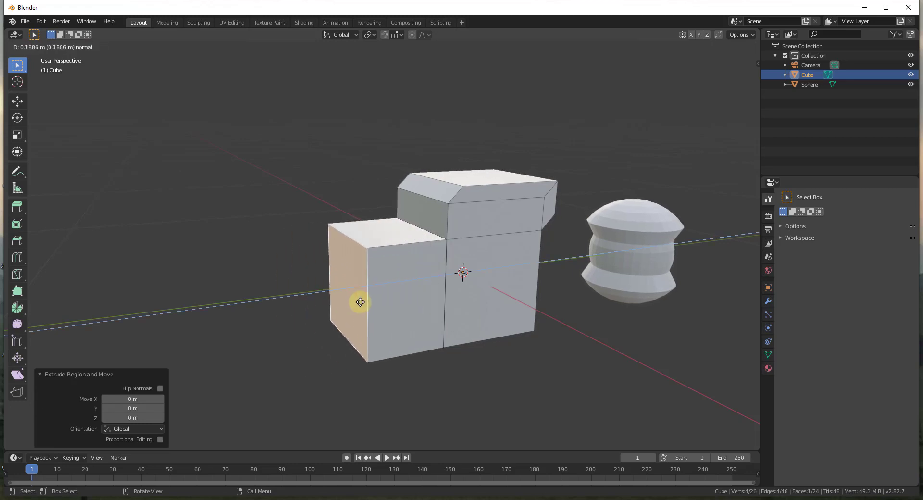
Step: Orbit toward the new block and inset its front face into a smaller inner panel
{"action": "middle_click", "coordinate": [447, 277]}
{"action": "scroll", "scroll_direction": "up", "scroll_amount": 3}
{"action": "scroll", "scroll_direction": "down", "scroll_amount": 3}
{"action": "middle_click", "coordinate": [405, 284]}
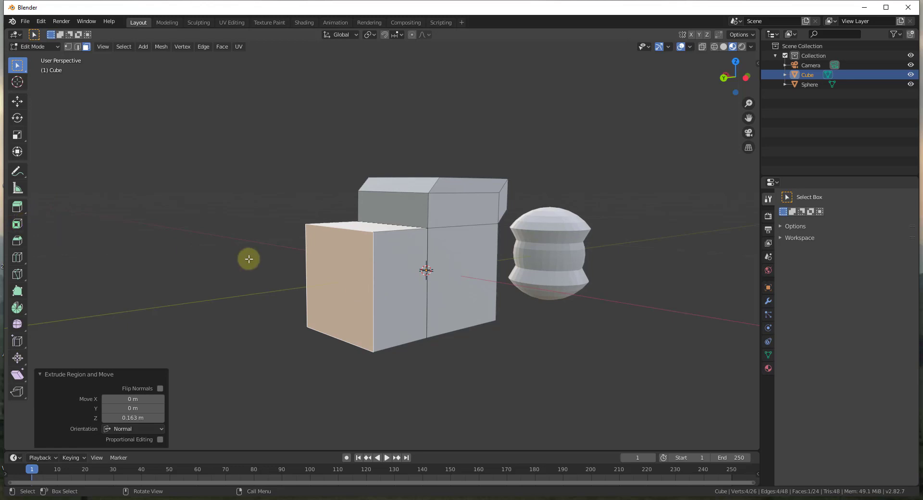
{"action": "scroll", "scroll_direction": "up", "scroll_amount": 3}
Step: Confirm the front-face inset and extrude it inward into a recess
{"action": "key", "text": "i"}
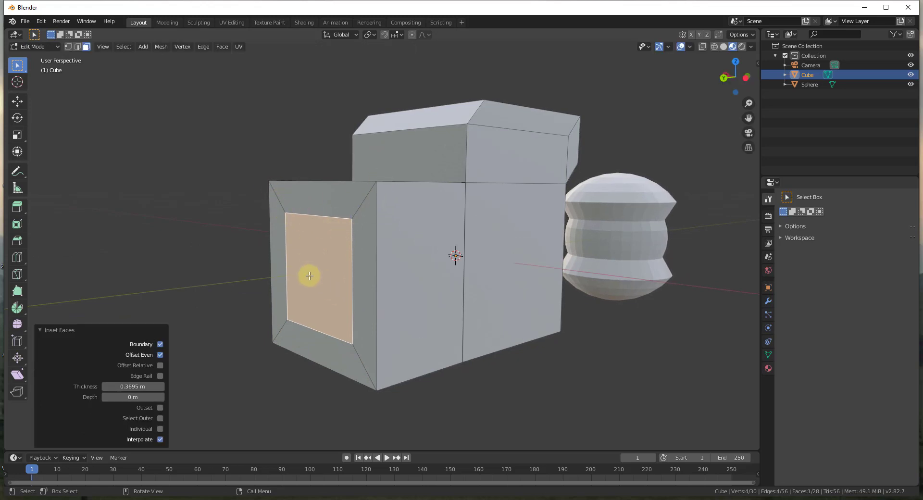
{"action": "middle_click", "coordinate": [341, 287]}
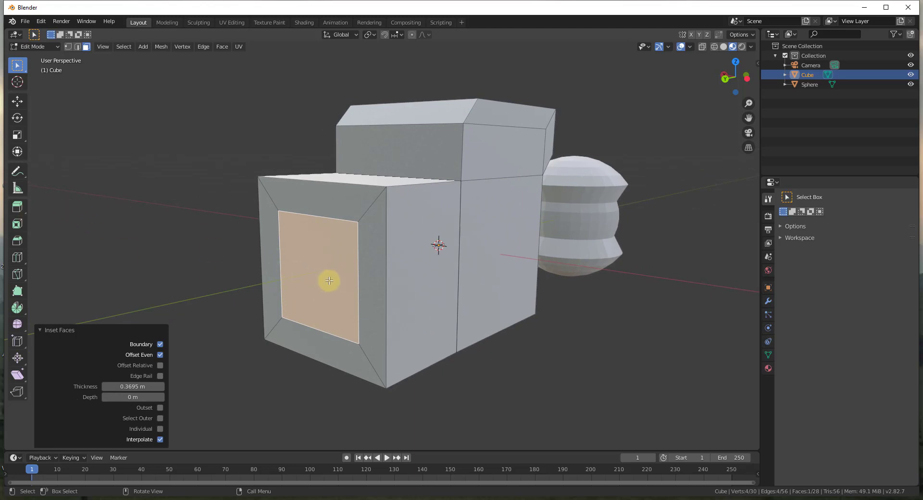
{"action": "key", "text": "e"}
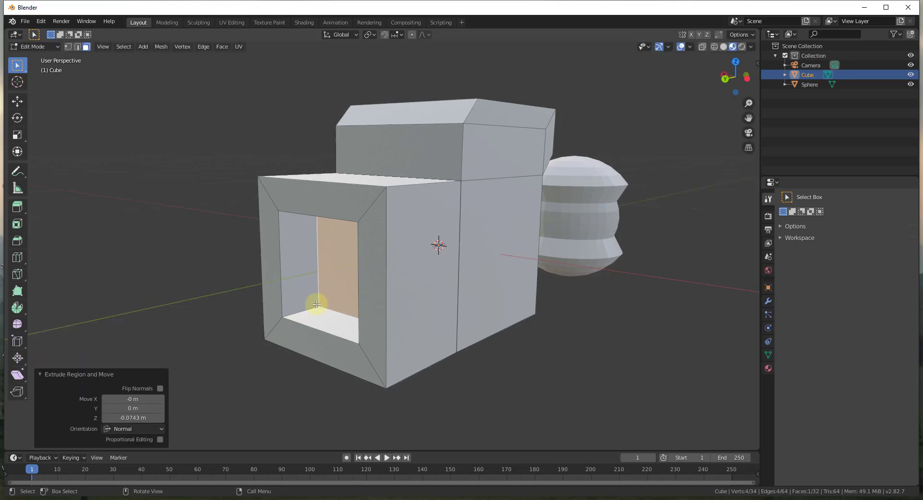
Step: Orbit and zoom around the block to inspect the recessed opening
{"action": "middle_click", "coordinate": [404, 291]}
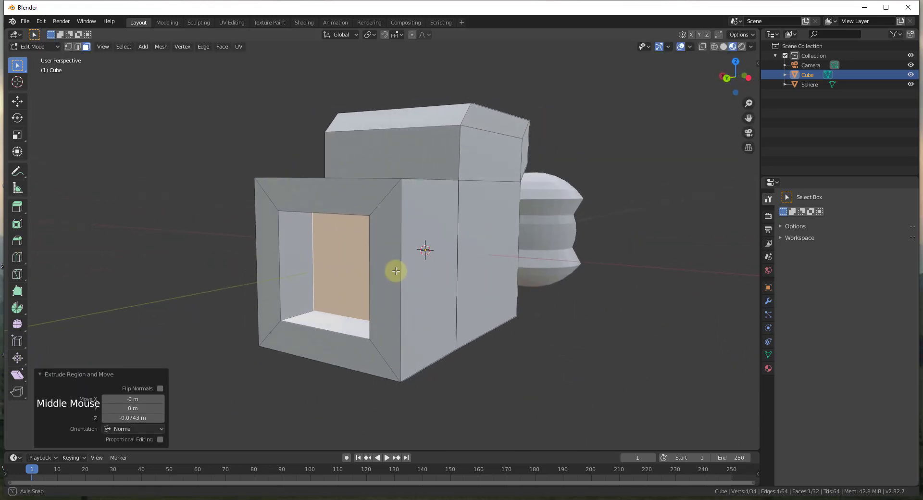
{"action": "scroll", "scroll_direction": "down", "scroll_amount": 3}
{"action": "scroll", "scroll_direction": "up", "scroll_amount": 3}
{"action": "middle_click", "coordinate": [502, 240]}
{"action": "scroll", "scroll_direction": "down", "scroll_amount": 3}
{"action": "scroll", "scroll_direction": "up", "scroll_amount": 3}
{"action": "scroll", "scroll_direction": "down", "scroll_amount": 3}
{"action": "middle_click", "coordinate": [454, 275]}
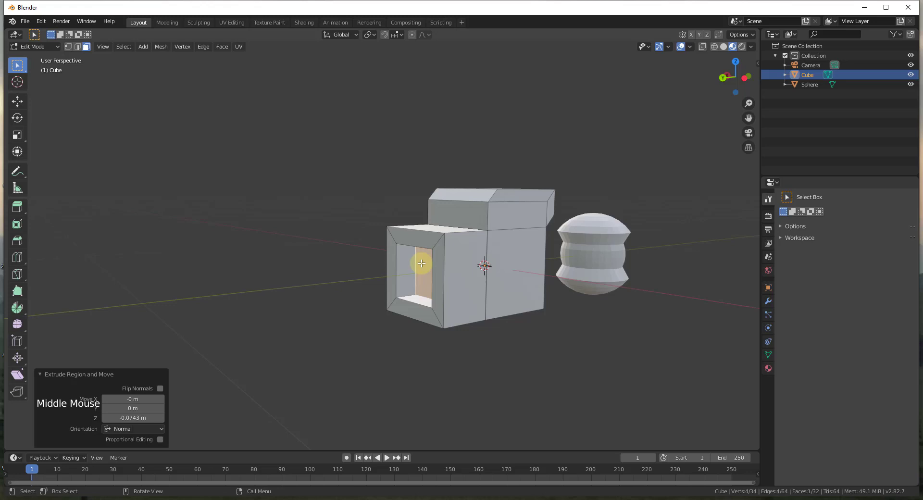
{"action": "scroll", "scroll_direction": "down", "scroll_amount": 3}
{"action": "scroll", "scroll_direction": "up", "scroll_amount": 3}
{"action": "middle_click", "coordinate": [381, 258]}
{"action": "scroll", "scroll_direction": "up", "scroll_amount": 3}
{"action": "scroll", "scroll_direction": "down", "scroll_amount": 3}
{"action": "scroll", "scroll_direction": "up", "scroll_amount": 3}
Step: Add a second cube, shrink it and move it along Y to the far side of the sphere
{"action": "key", "text": "Tab"}
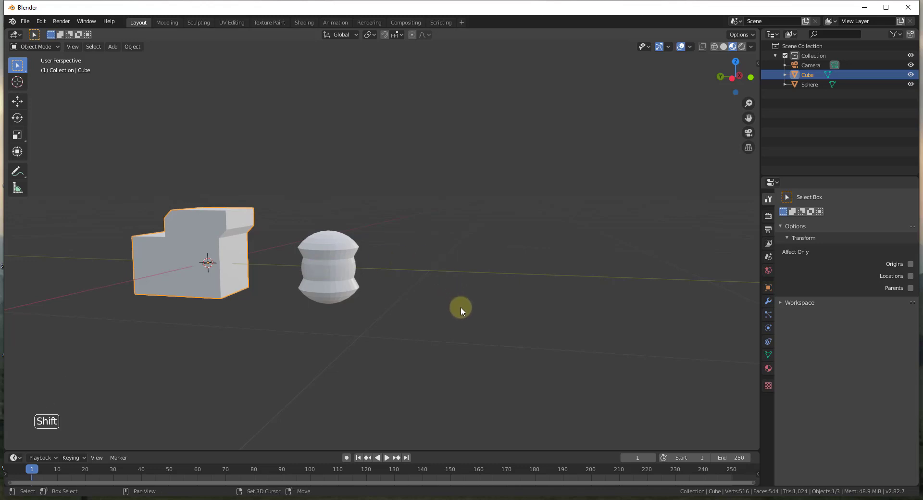
{"action": "key", "text": "shift+a"}
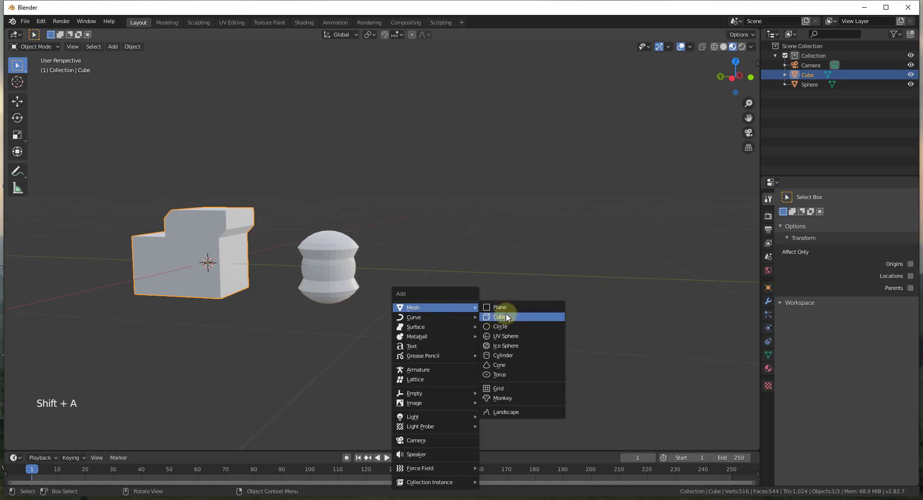
{"action": "scroll", "scroll_direction": "down", "scroll_amount": 3}
{"action": "key", "text": "s"}
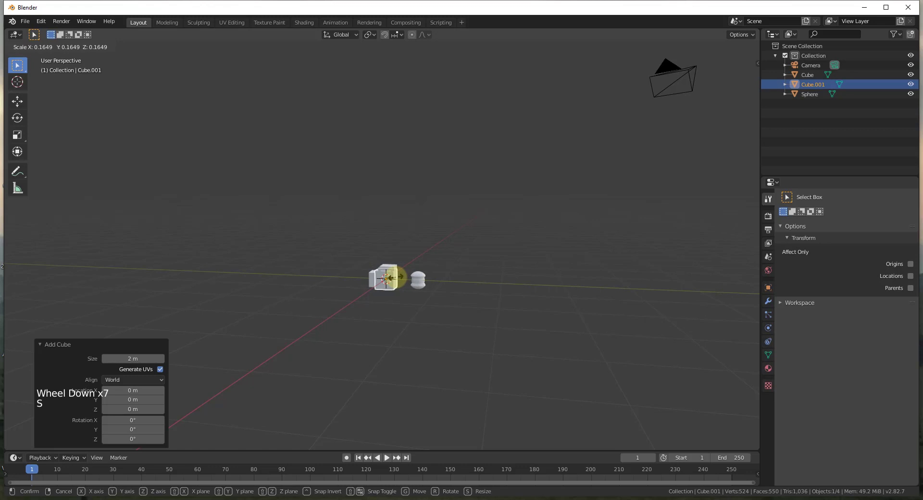
{"action": "key", "text": "g"}
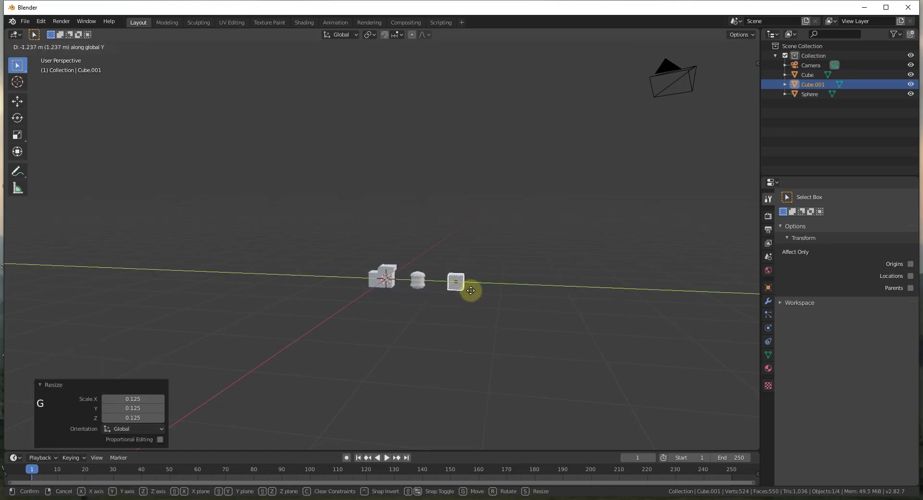
{"action": "scroll", "scroll_direction": "up", "scroll_amount": 3}
{"action": "middle_click", "coordinate": [435, 290]}
Step: Enter Edit Mode on the new cube and select its right side face
{"action": "key", "text": "Tab"}
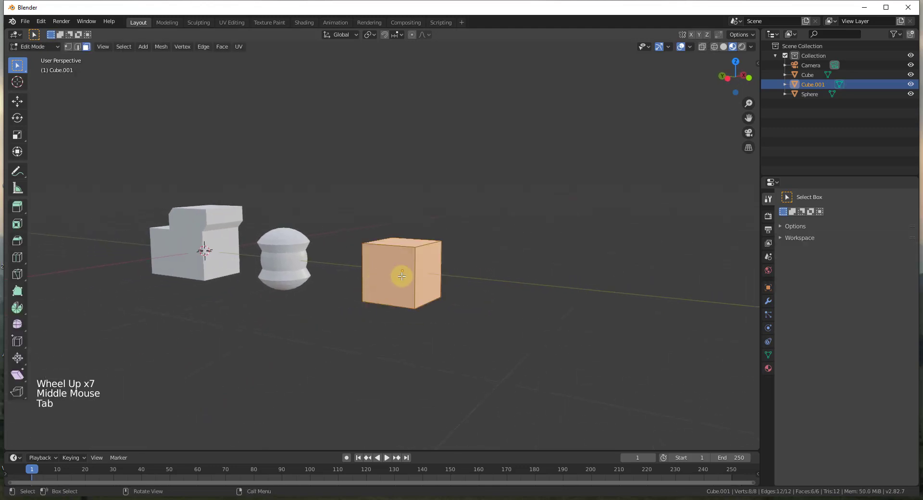
{"action": "left_click", "coordinate": [435, 272]}
{"action": "scroll", "scroll_direction": "up", "scroll_amount": 3}
{"action": "scroll", "scroll_direction": "up", "scroll_amount": 3}
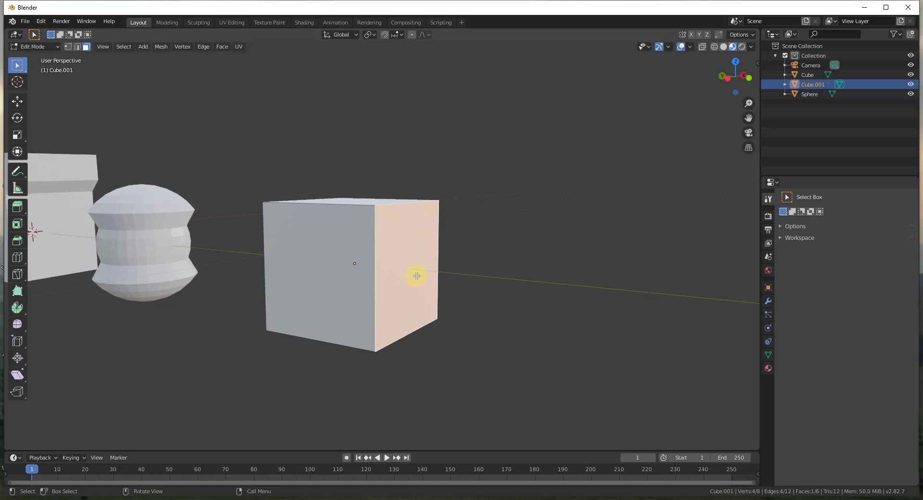
Step: Reselect the cube's side face and extrude its inset inward into a first recess
{"action": "key", "text": "ctrl+z"}
{"action": "left_click", "coordinate": [402, 235]}
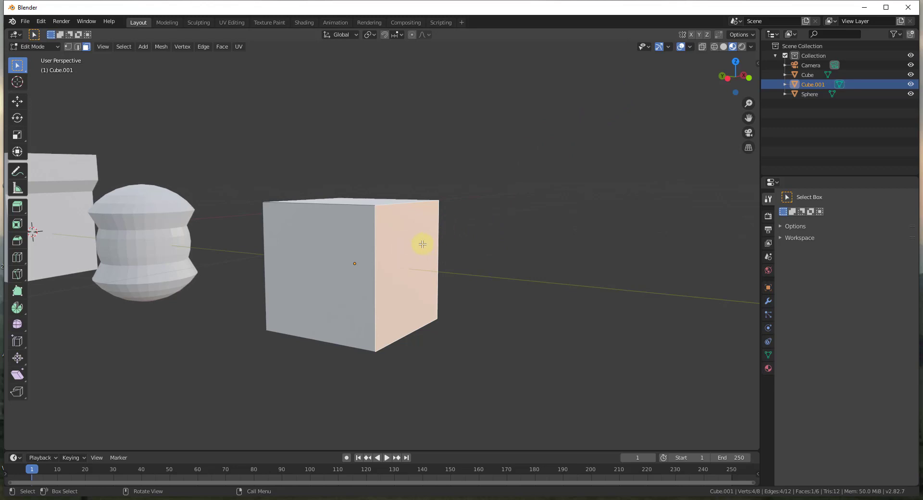
{"action": "middle_click", "coordinate": [407, 250]}
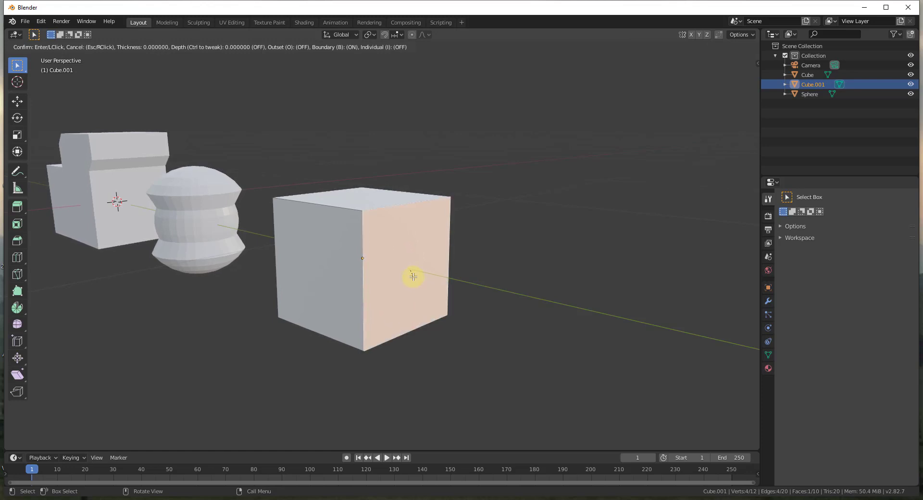
{"action": "key", "text": "ctrl+z"}
{"action": "left_click", "coordinate": [412, 273]}
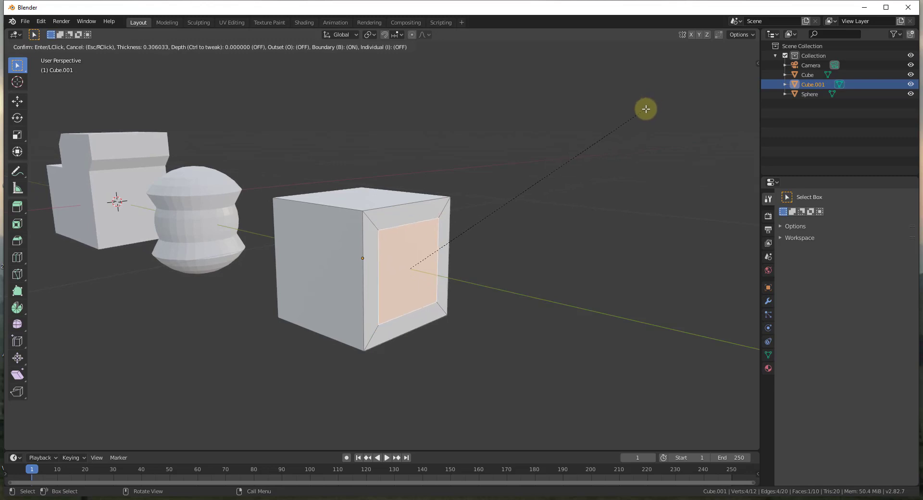
{"action": "key", "text": "e"}
{"action": "middle_click", "coordinate": [422, 240]}
{"action": "scroll", "scroll_direction": "up", "scroll_amount": 3}
{"action": "scroll", "scroll_direction": "down", "scroll_amount": 3}
{"action": "middle_click", "coordinate": [418, 252]}
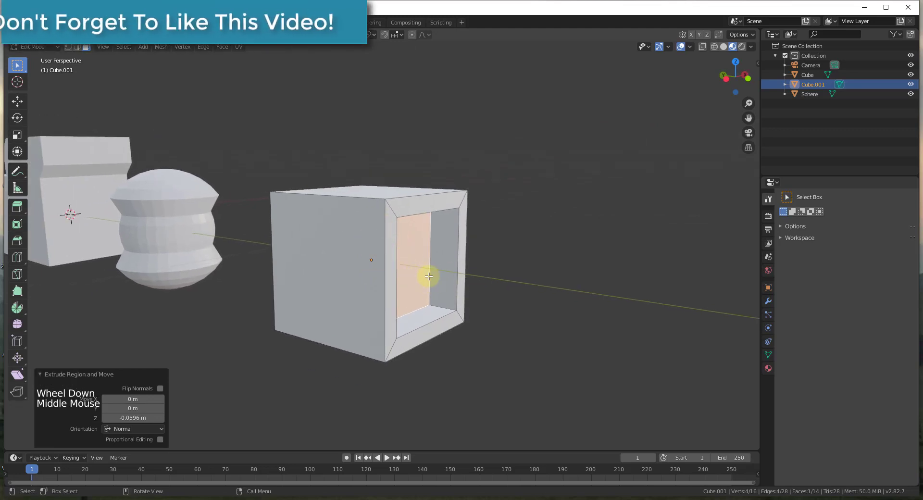
Step: Inset and extrude the recess floor twice more to form a stepped nested tunnel
{"action": "key", "text": "i"}
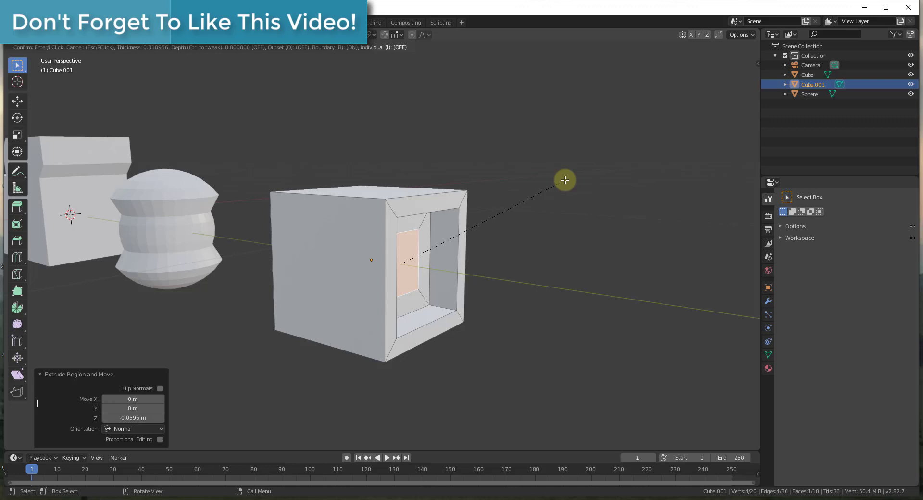
{"action": "key", "text": "e"}
{"action": "middle_click", "coordinate": [480, 294]}
{"action": "scroll", "scroll_direction": "down", "scroll_amount": 3}
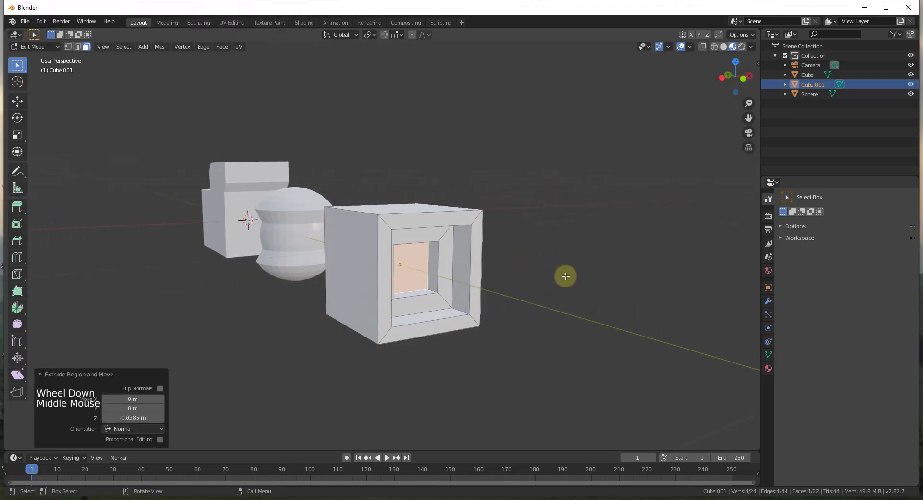
{"action": "key", "text": "i"}
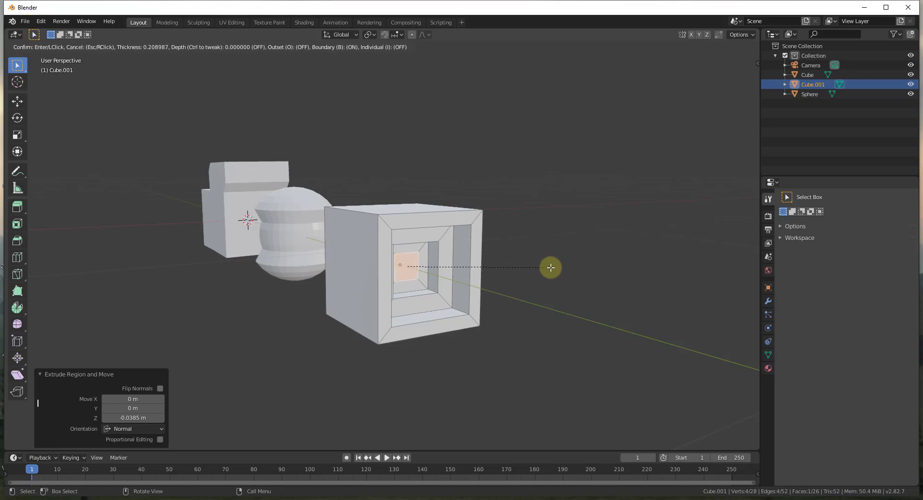
{"action": "key", "text": "e"}
{"action": "middle_click", "coordinate": [464, 283]}
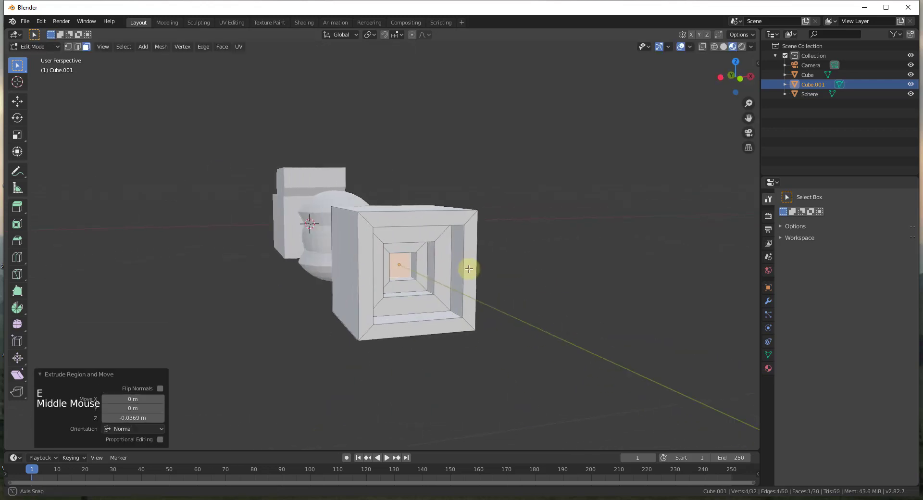
{"action": "middle_click", "coordinate": [459, 297]}
Step: Orbit and zoom around the cube to inspect the finished tunnel
{"action": "scroll", "scroll_direction": "down", "scroll_amount": 3}
{"action": "scroll", "scroll_direction": "up", "scroll_amount": 3}
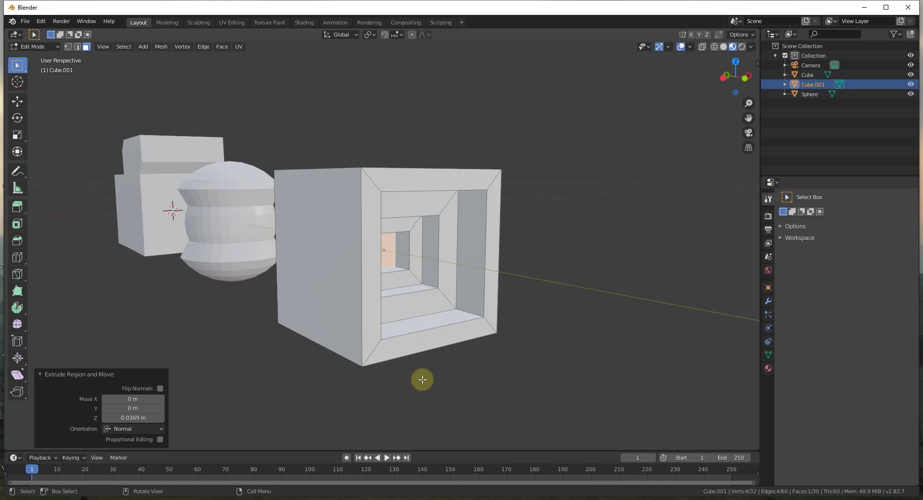
{"action": "middle_click", "coordinate": [400, 296]}
{"action": "scroll", "scroll_direction": "down", "scroll_amount": 3}
{"action": "scroll", "scroll_direction": "up", "scroll_amount": 3}
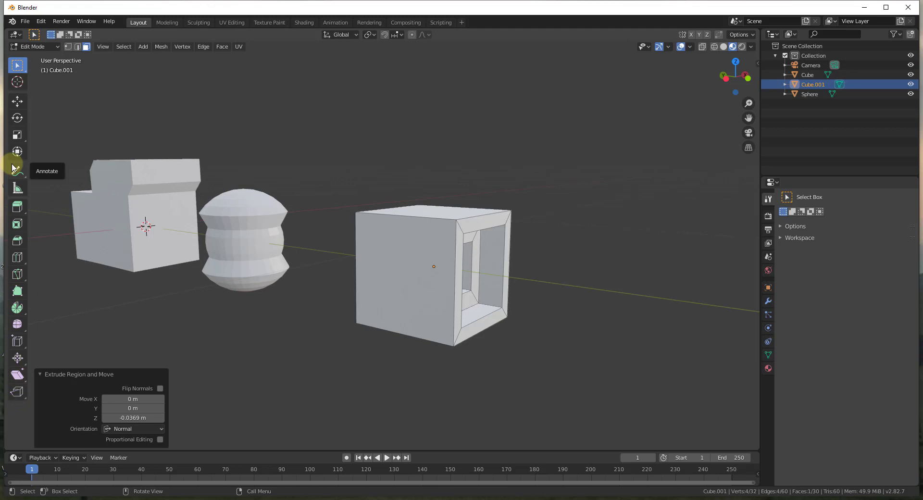
Step: Show the tunnelled cube's Material Properties
{"action": "left_click", "coordinate": [443, 293]}
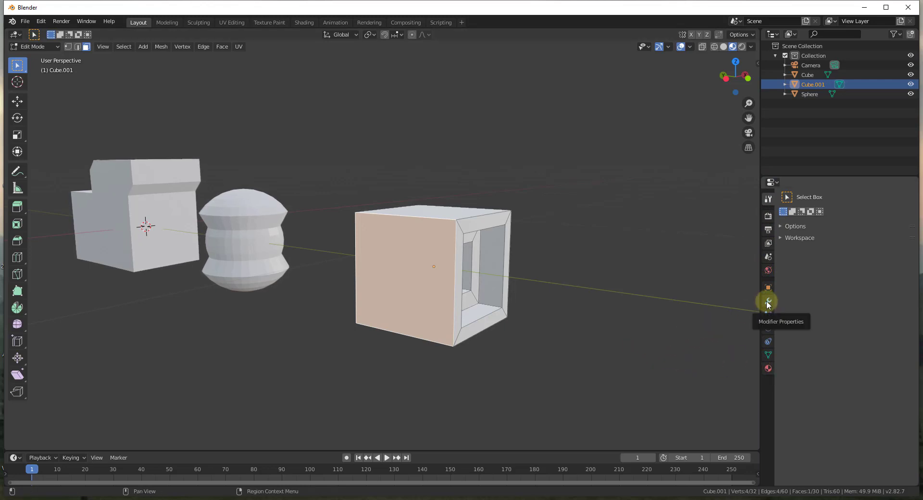
{"action": "middle_click", "coordinate": [539, 344]}
{"action": "scroll", "scroll_direction": "up", "scroll_amount": 3}
{"action": "middle_click", "coordinate": [528, 309]}
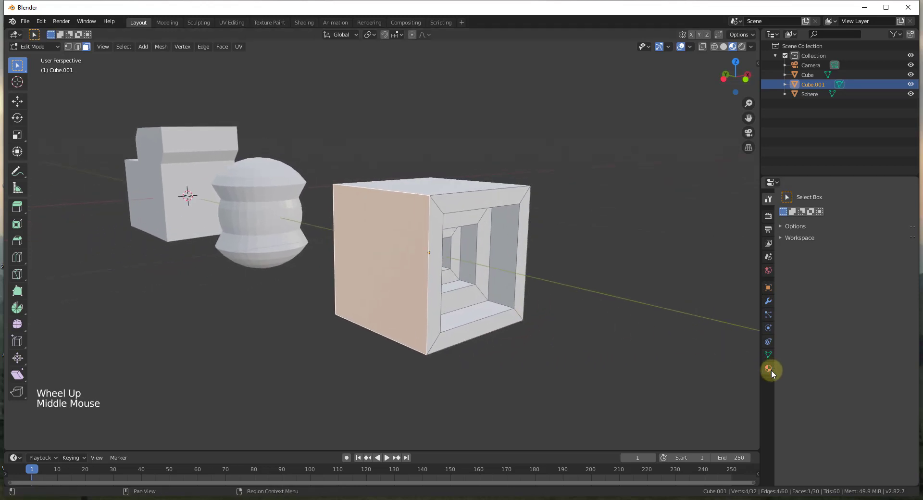
{"action": "left_click", "coordinate": [769, 370]}
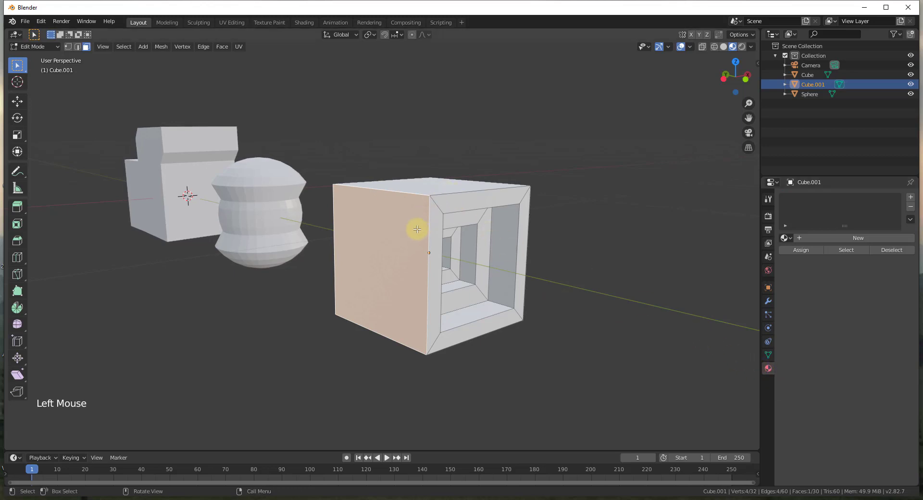
Step: Create a new default material, Material.004, for the cube
{"action": "middle_click", "coordinate": [457, 235]}
{"action": "scroll", "scroll_direction": "down", "scroll_amount": 3}
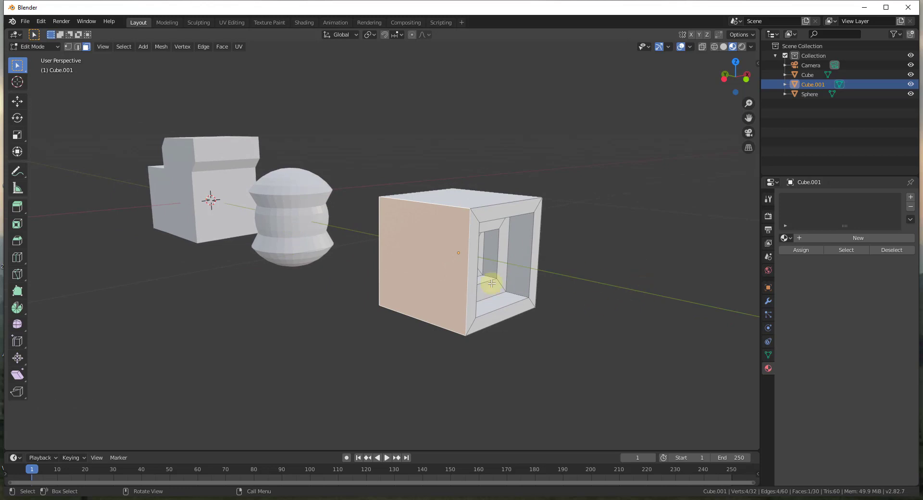
{"action": "left_click", "coordinate": [461, 198]}
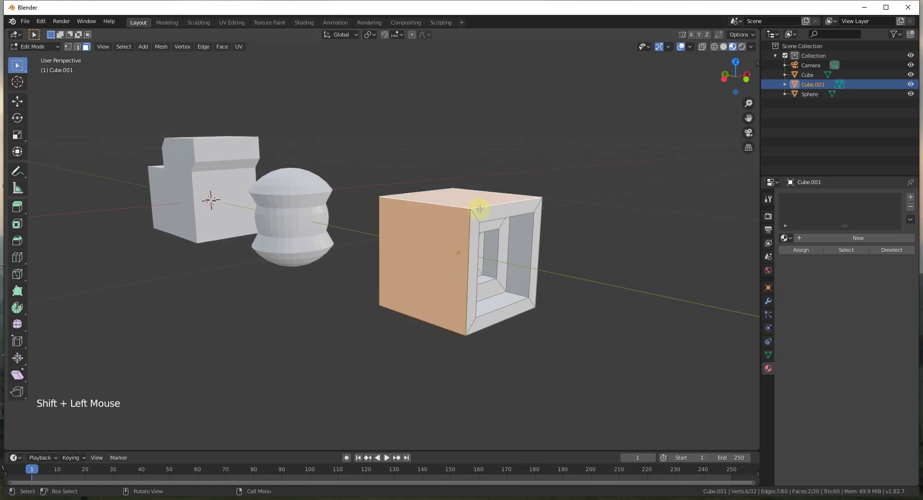
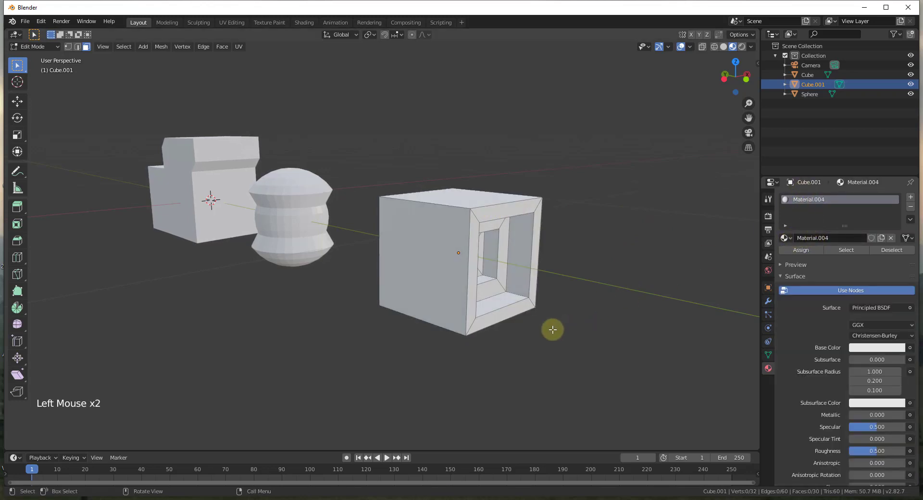
{"action": "scroll", "scroll_direction": "up", "scroll_amount": 3}
{"action": "scroll", "scroll_direction": "up", "scroll_amount": 3}
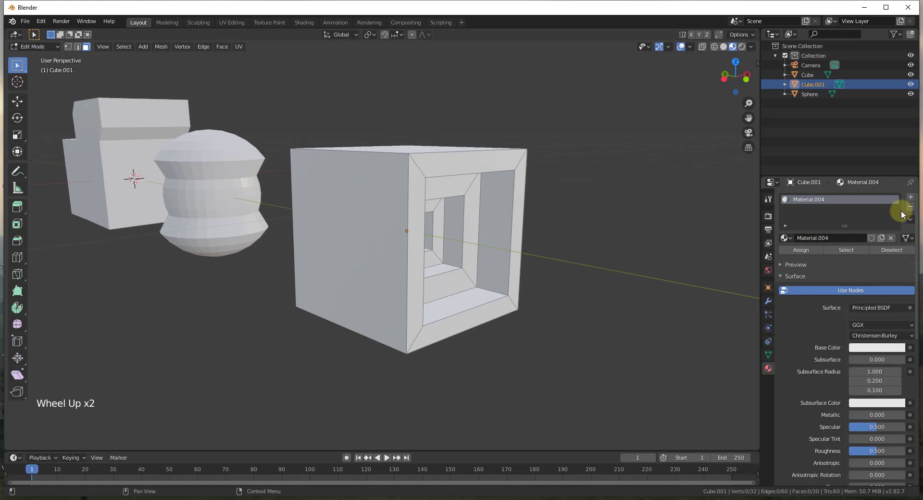
Step: Add a second material slot with a new material whose base colour is blue
{"action": "left_click", "coordinate": [913, 198]}
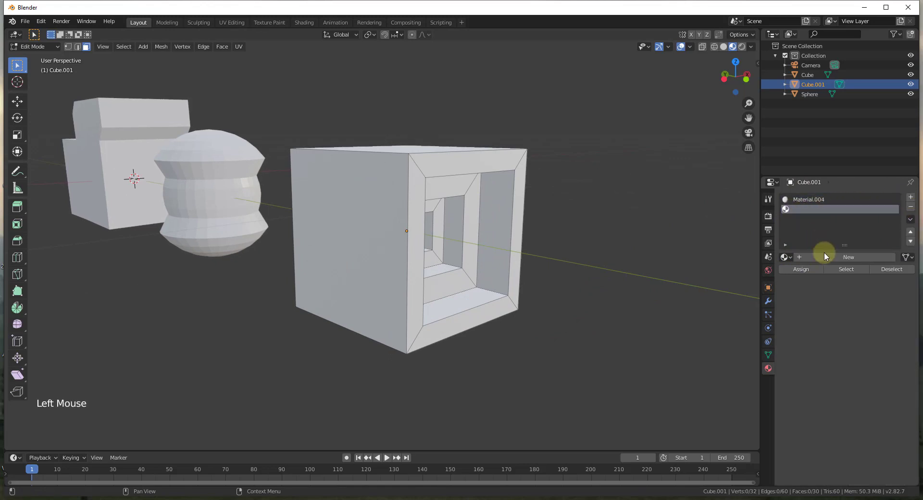
{"action": "left_click", "coordinate": [837, 258]}
{"action": "left_click", "coordinate": [869, 363]}
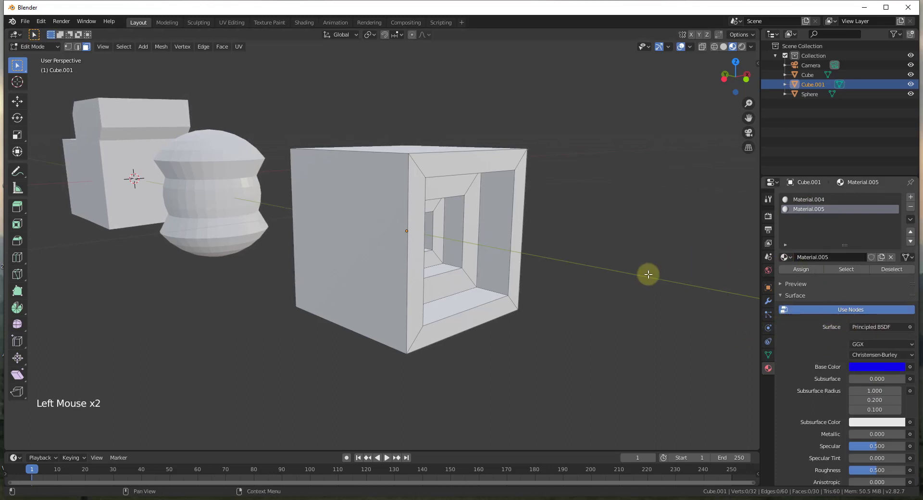
{"action": "middle_click", "coordinate": [623, 298]}
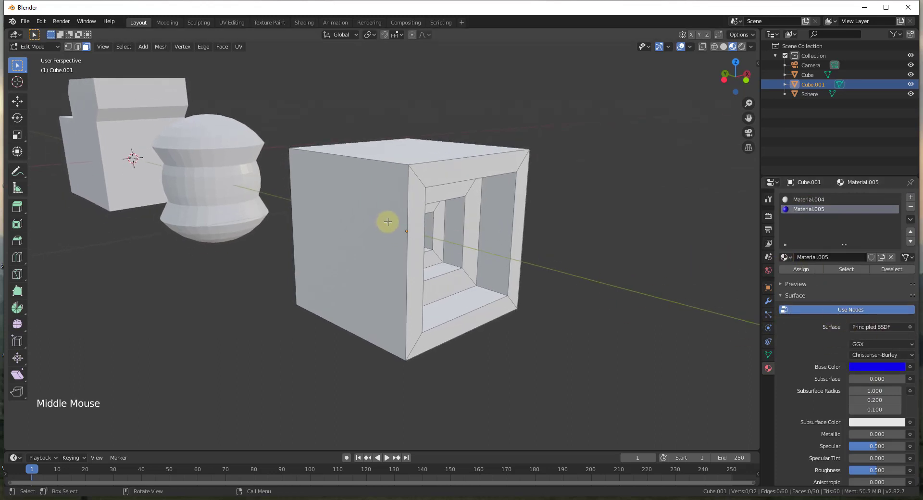
Step: Select the plain side and top faces and assign the white material to them
{"action": "left_click", "coordinate": [346, 253]}
{"action": "left_click", "coordinate": [406, 147]}
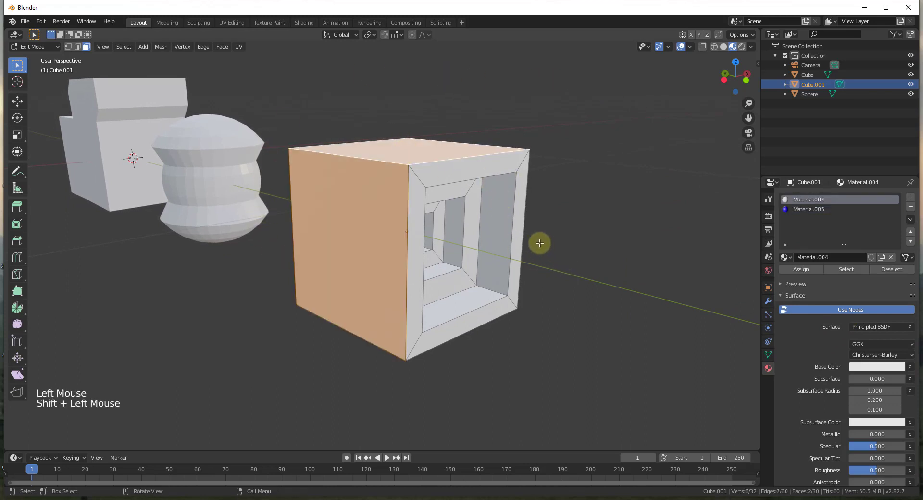
{"action": "left_click", "coordinate": [592, 250]}
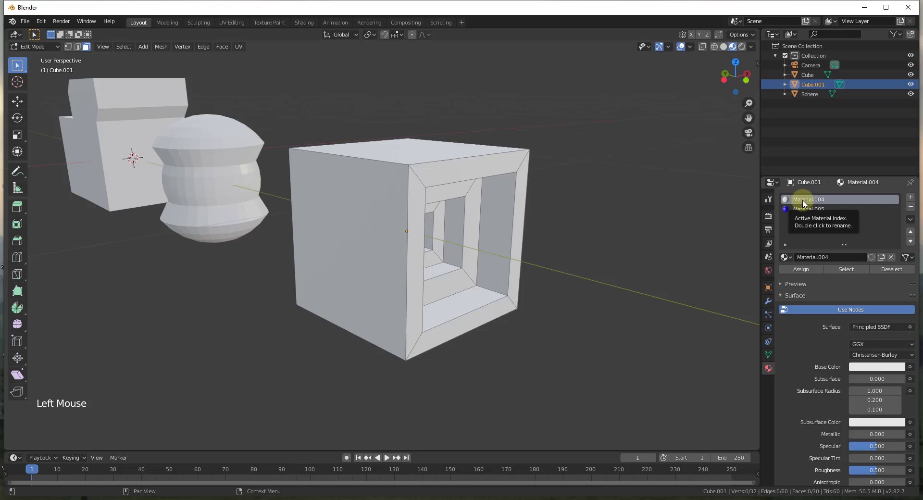
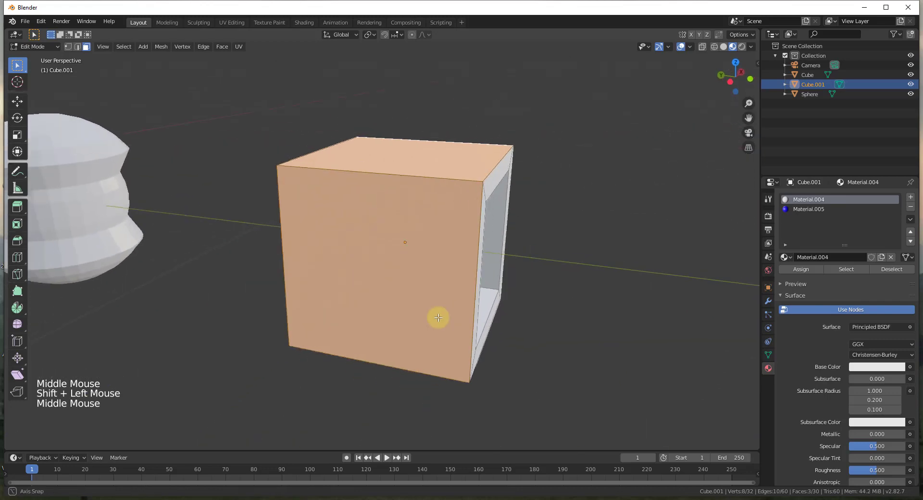
{"action": "scroll", "scroll_direction": "down", "scroll_amount": 3}
{"action": "left_click", "coordinate": [814, 209]}
Step: Assign the blue material to the side face, check it, and leave Edit Mode
{"action": "left_click", "coordinate": [810, 270]}
{"action": "middle_click", "coordinate": [567, 328]}
{"action": "left_click", "coordinate": [605, 321]}
{"action": "middle_click", "coordinate": [533, 318]}
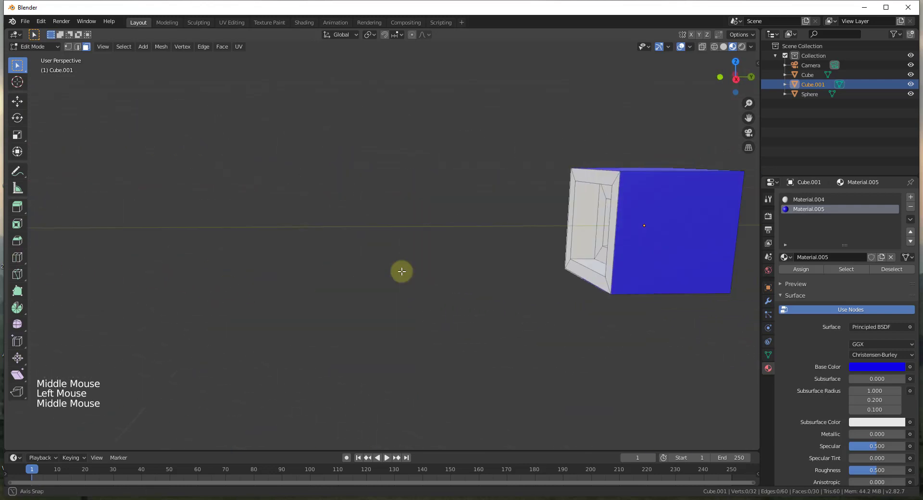
{"action": "scroll", "scroll_direction": "down", "scroll_amount": 3}
{"action": "scroll", "scroll_direction": "up", "scroll_amount": 3}
{"action": "scroll", "scroll_direction": "down", "scroll_amount": 3}
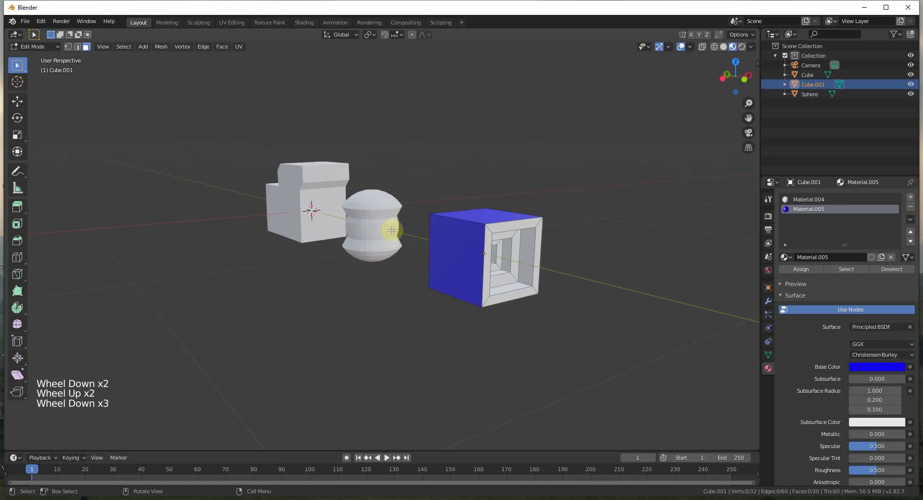
{"action": "key", "text": "Tab"}
Step: Select the pinched sphere and browse the existing materials on it
{"action": "left_click", "coordinate": [377, 224]}
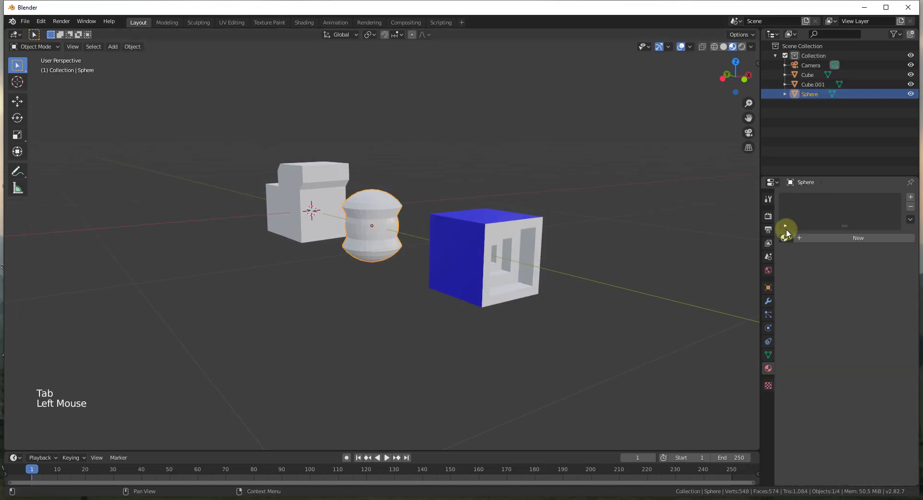
{"action": "left_click", "coordinate": [790, 242]}
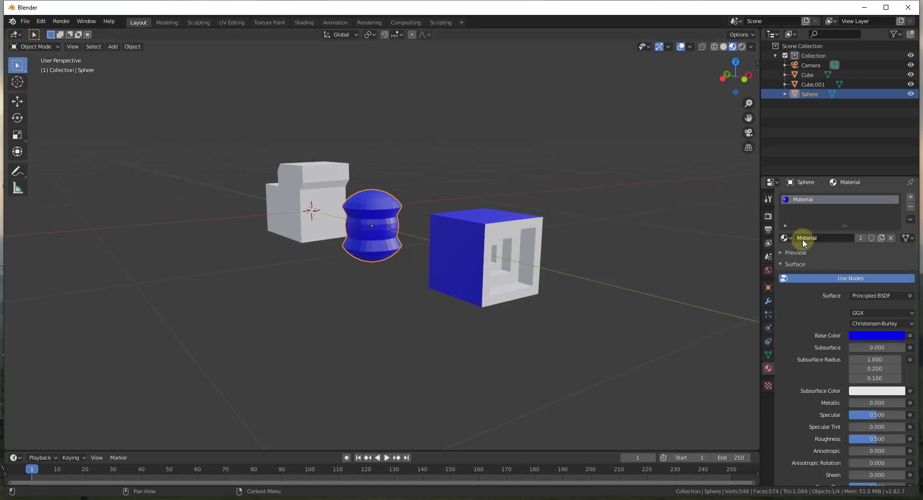
{"action": "left_click", "coordinate": [792, 239]}
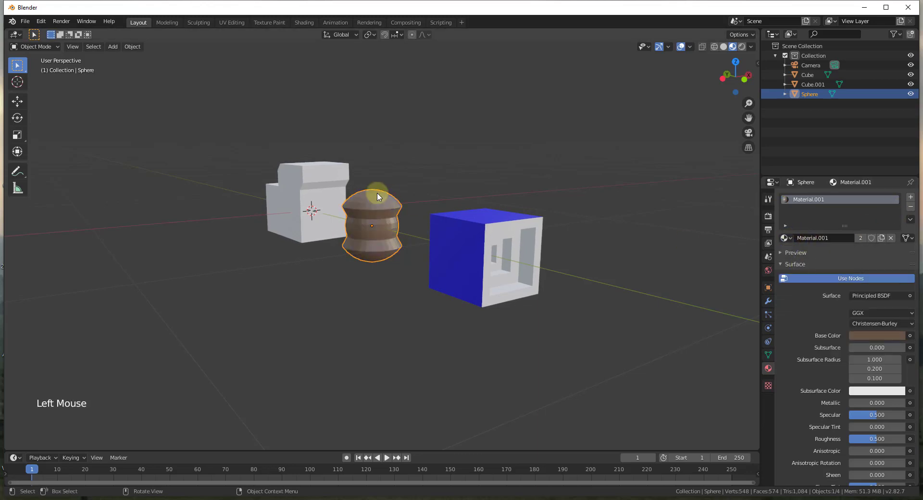
{"action": "left_click", "coordinate": [789, 242]}
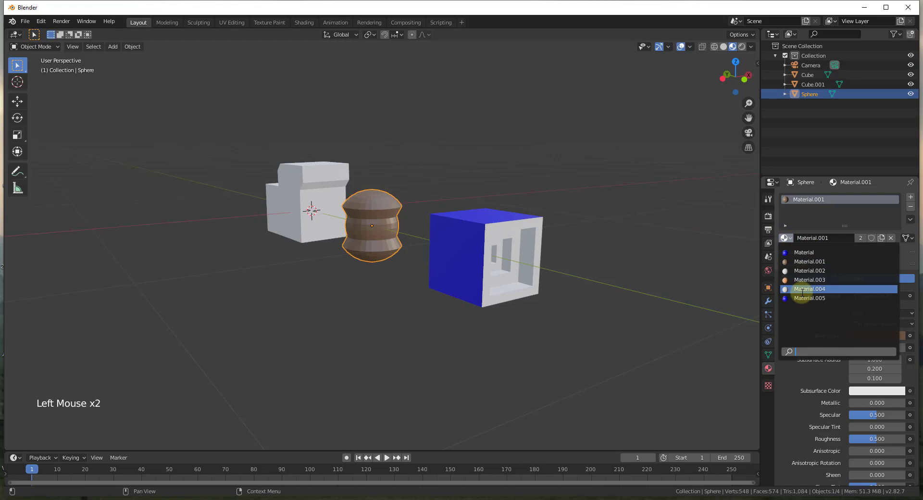
{"action": "scroll", "scroll_direction": "up", "scroll_amount": 3}
{"action": "scroll", "scroll_direction": "down", "scroll_amount": 3}
{"action": "scroll", "scroll_direction": "up", "scroll_amount": 3}
Step: Remove the material and its empty slot so the sphere has none
{"action": "middle_click", "coordinate": [483, 216]}
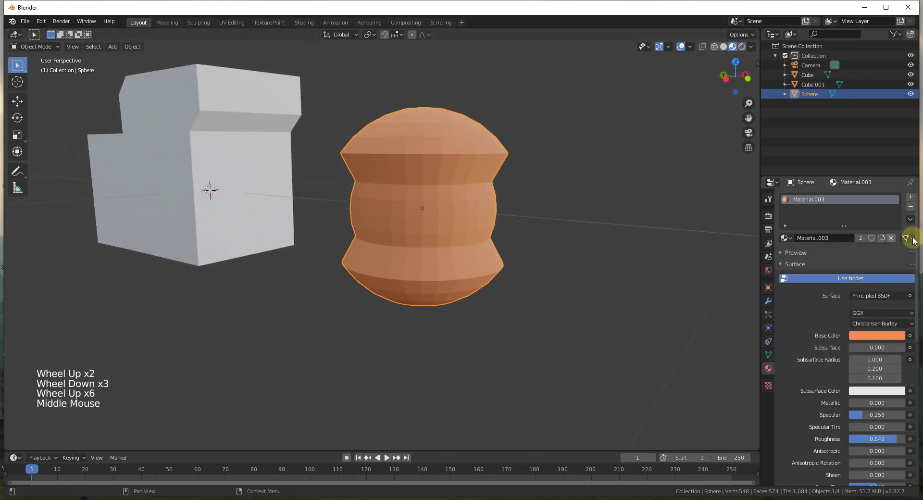
{"action": "left_click", "coordinate": [914, 209]}
{"action": "scroll", "scroll_direction": "down", "scroll_amount": 3}
{"action": "scroll", "scroll_direction": "up", "scroll_amount": 3}
{"action": "middle_click", "coordinate": [474, 233]}
{"action": "left_click", "coordinate": [473, 229]}
Step: Select the face loops around the sphere's middle and give it white Material.002
{"action": "key", "text": "Tab"}
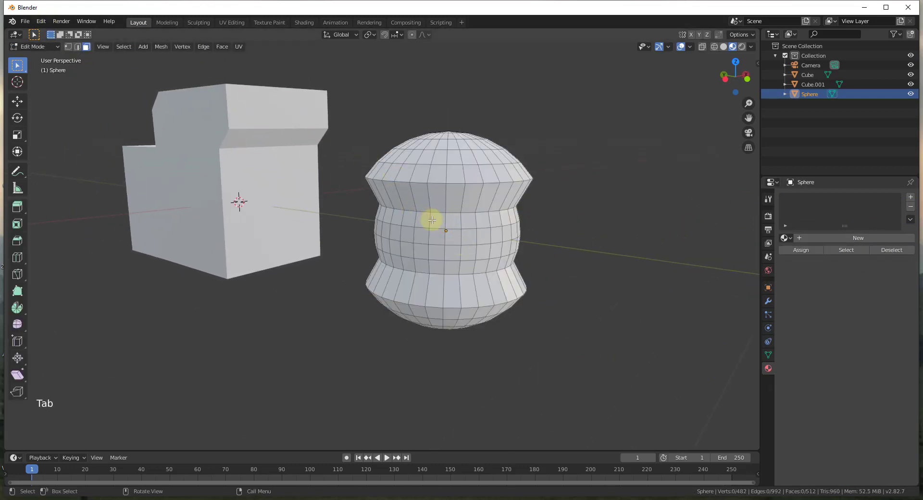
{"action": "left_click", "coordinate": [439, 218]}
{"action": "left_click", "coordinate": [439, 234]}
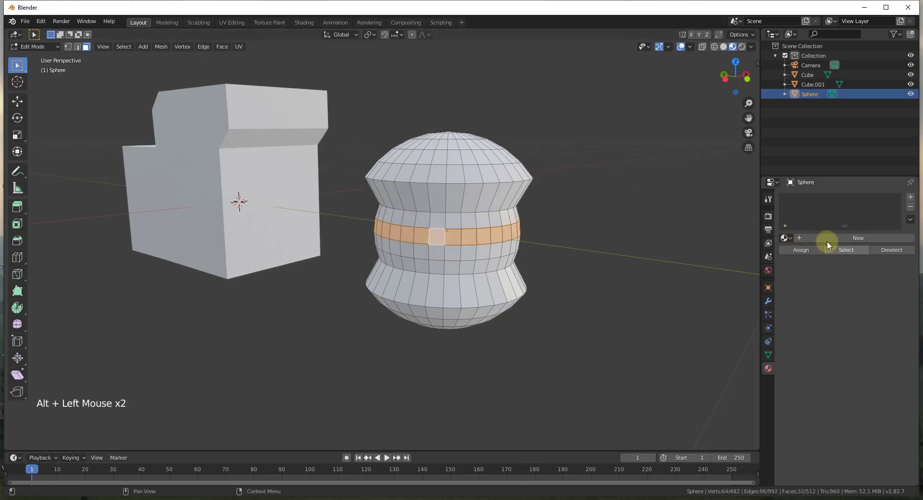
{"action": "left_click", "coordinate": [787, 242]}
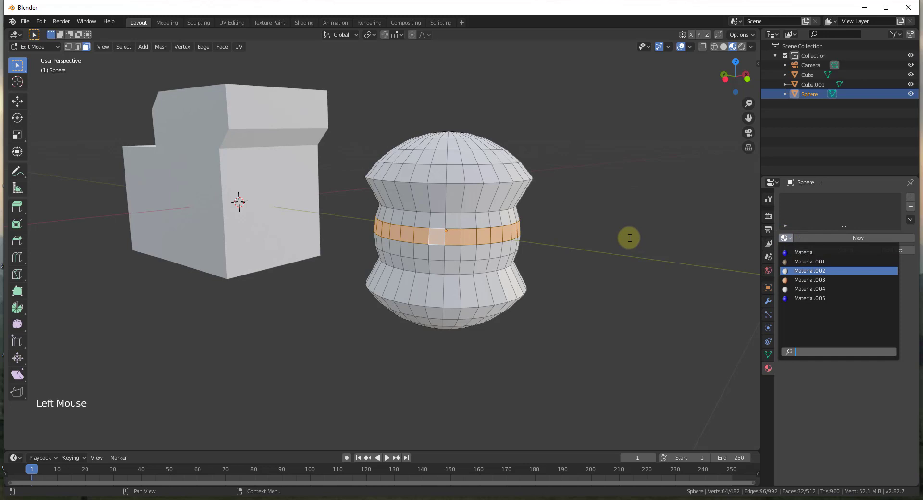
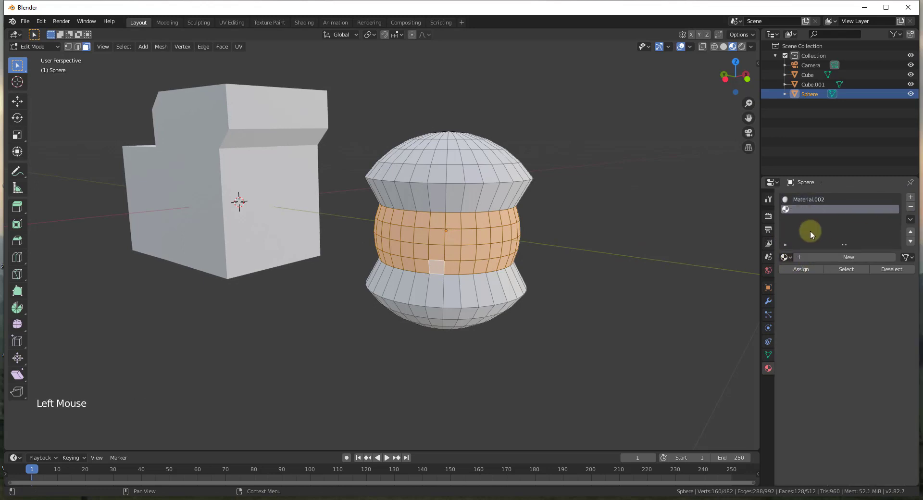
Step: Add the existing blue Material in a second slot and assign it to the middle band
{"action": "left_click", "coordinate": [786, 256]}
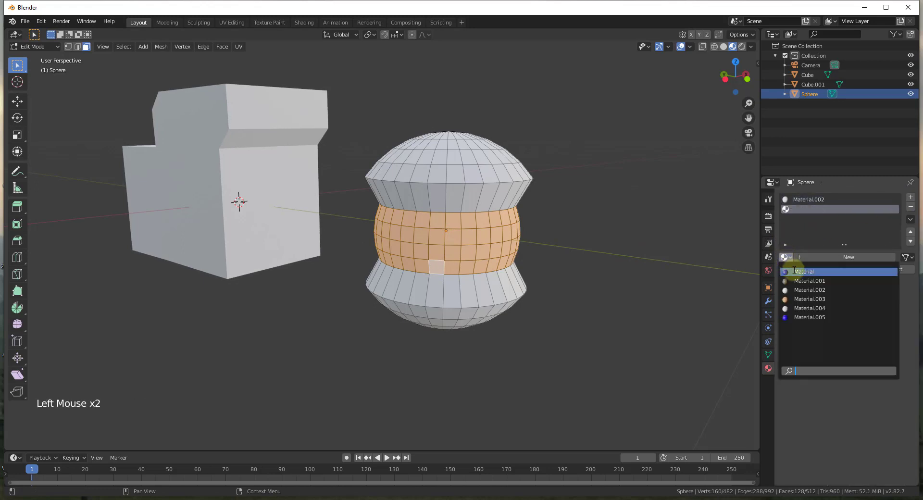
{"action": "left_click", "coordinate": [796, 270]}
{"action": "left_click", "coordinate": [677, 267]}
Step: Orbit and zoom to review the banded sphere beside both cubes
{"action": "scroll", "scroll_direction": "down", "scroll_amount": 3}
{"action": "scroll", "scroll_direction": "down", "scroll_amount": 3}
{"action": "scroll", "scroll_direction": "up", "scroll_amount": 3}
{"action": "middle_click", "coordinate": [678, 246]}
{"action": "scroll", "scroll_direction": "down", "scroll_amount": 3}
{"action": "scroll", "scroll_direction": "up", "scroll_amount": 3}
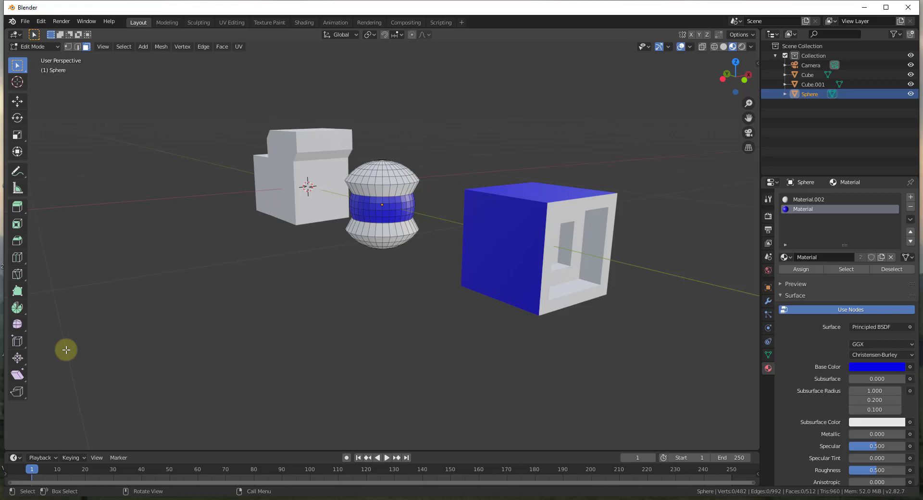
{"action": "middle_click", "coordinate": [514, 241]}
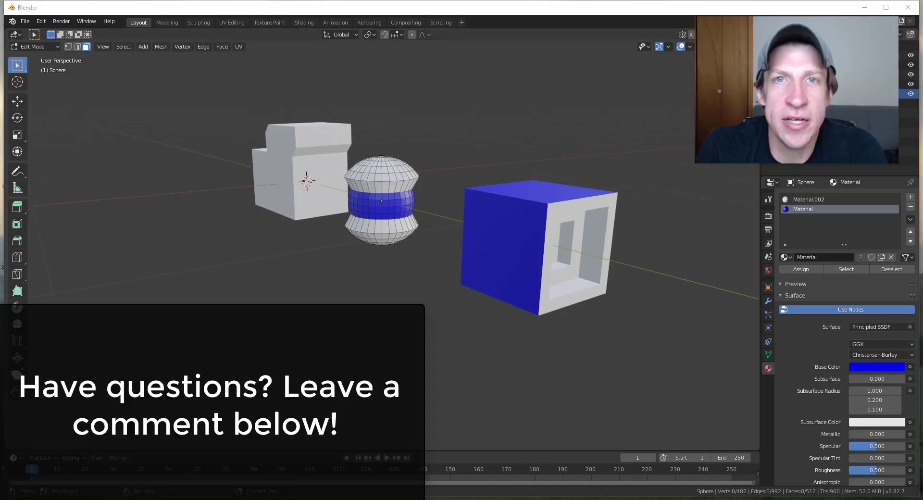